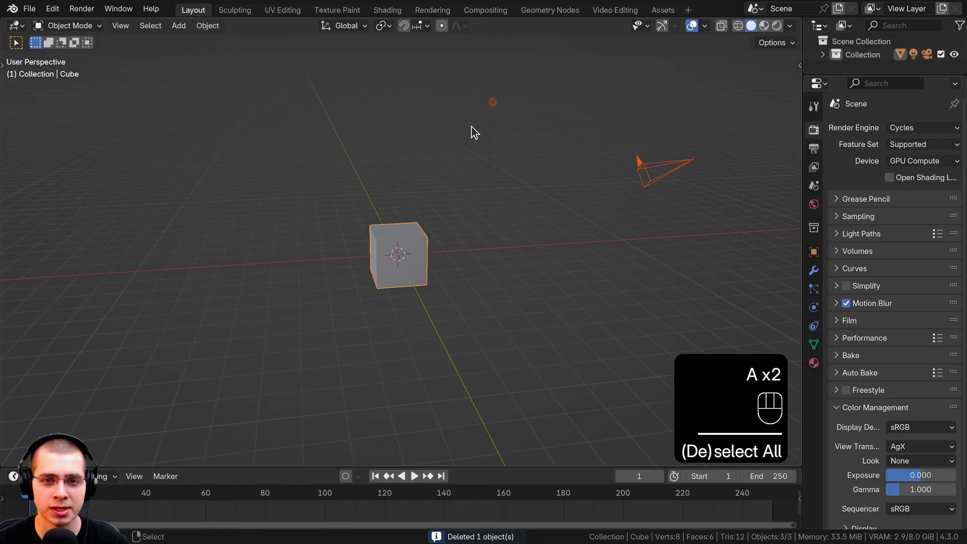
Delete the default objects and add a UV sphere to the empty scene.
key("x")
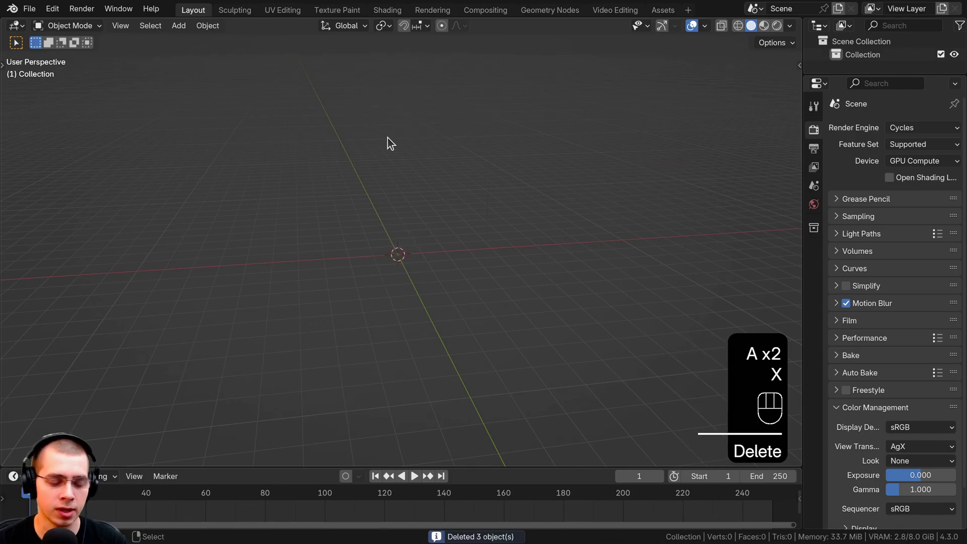
key("shift+a")
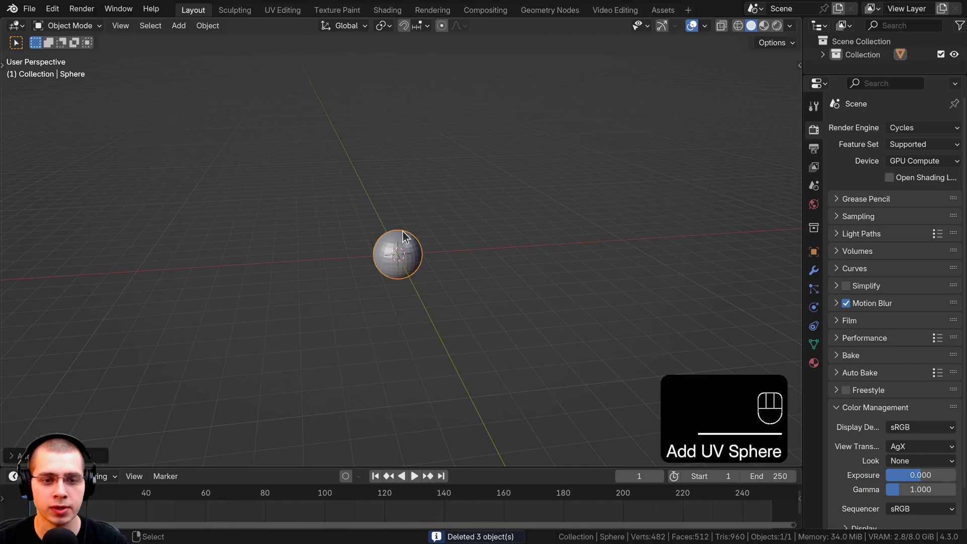
left_click(381, 258)
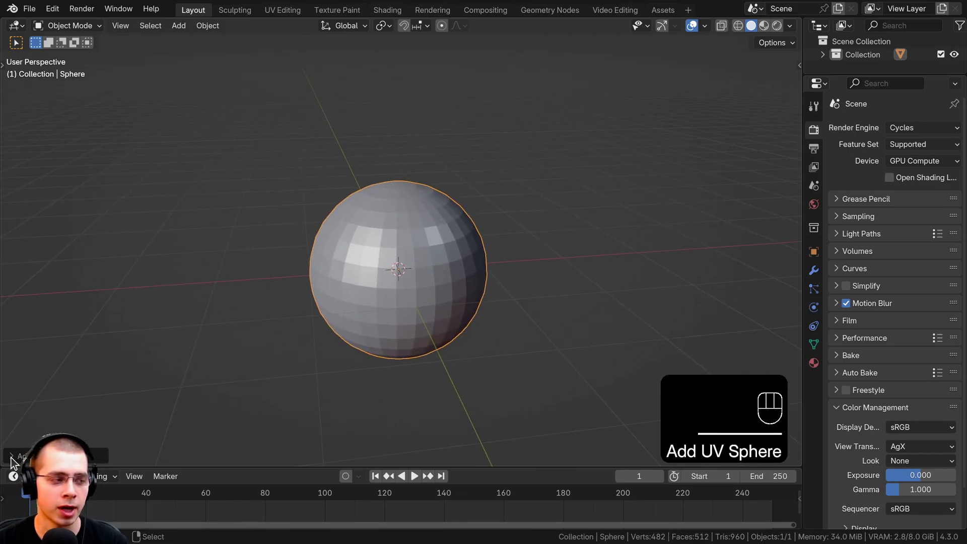
left_click_drag(16, 437, 25, 397)
left_click_drag(34, 301, 34, 363)
Set the new sphere to 20 segments and 12 rings in its creation settings.
left_click(27, 458)
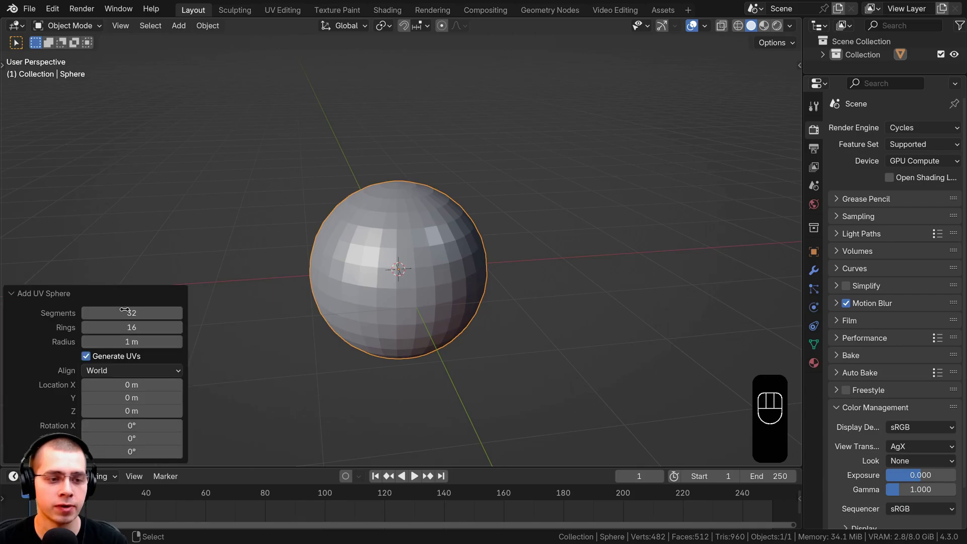
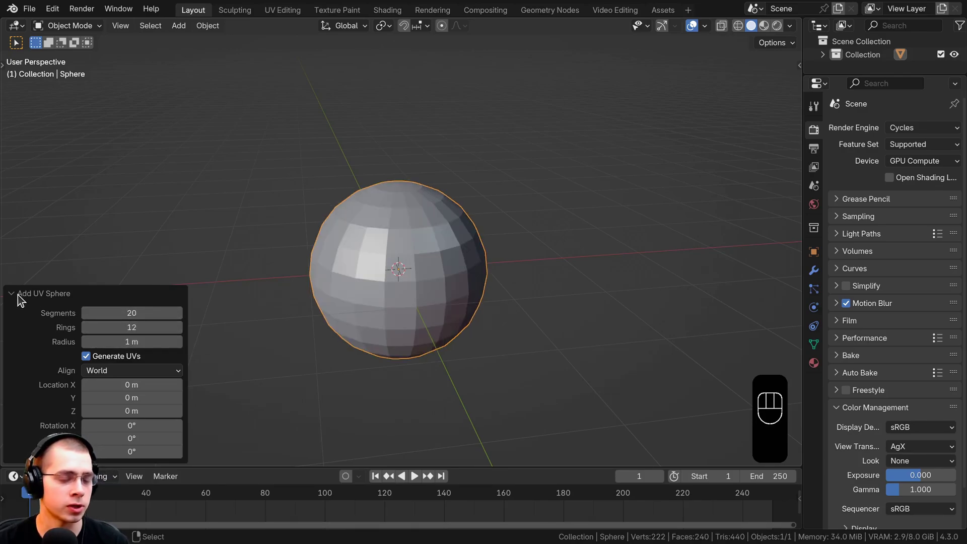
left_click_drag(22, 299, 80, 294)
middle_click(362, 238)
middle_click(550, 198)
Shade the sphere smooth and frame it in the viewport.
key("w")
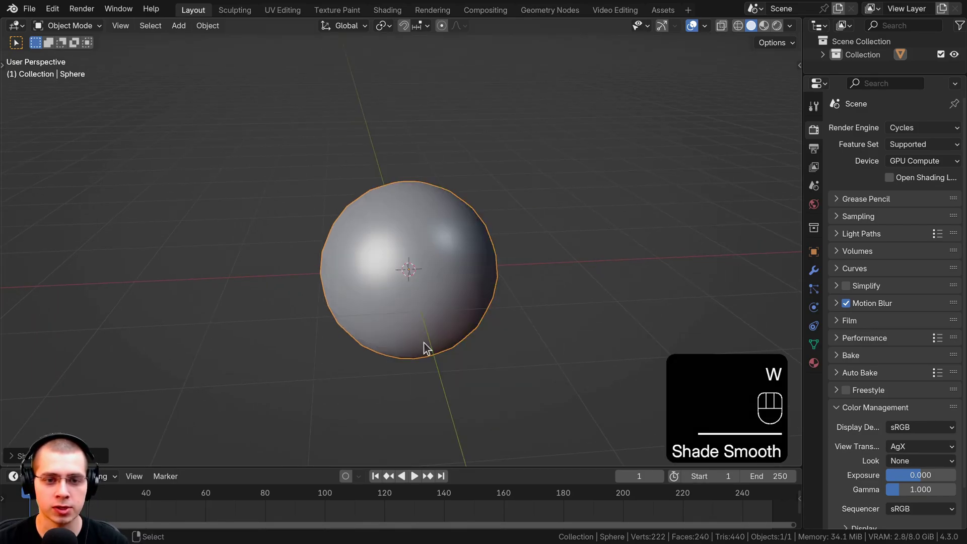
middle_click(479, 304)
middle_click(388, 183)
left_click(479, 195)
left_click(433, 175)
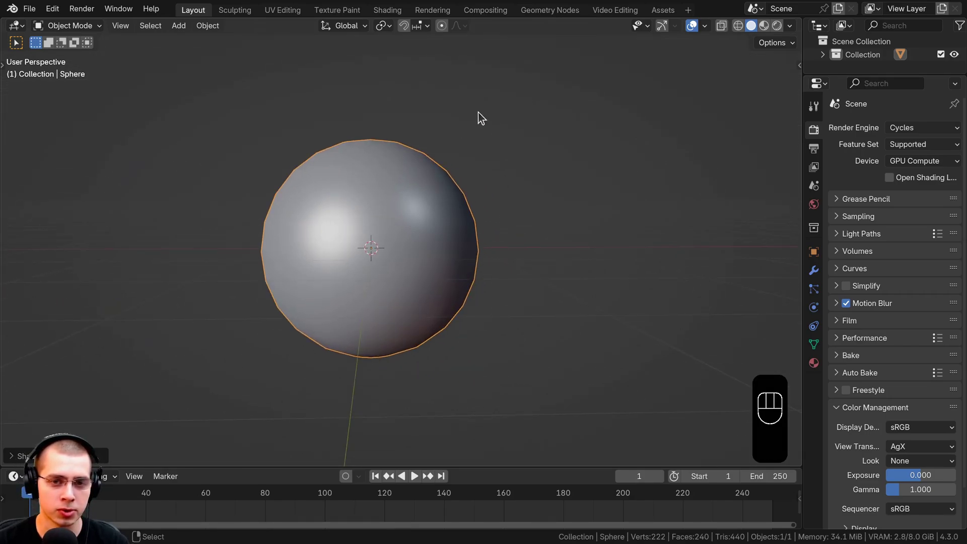
middle_click(493, 334)
middle_click(497, 305)
middle_click(506, 341)
Scale the sphere down to 0.05 and begin applying its scale transform.
left_click(559, 346)
key("s")
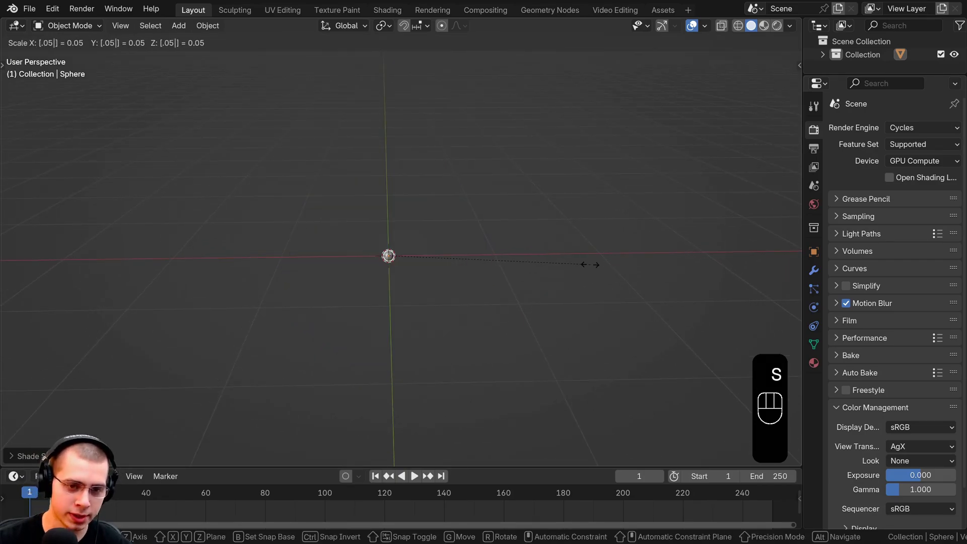
left_click(427, 189)
key("ctrl+a")
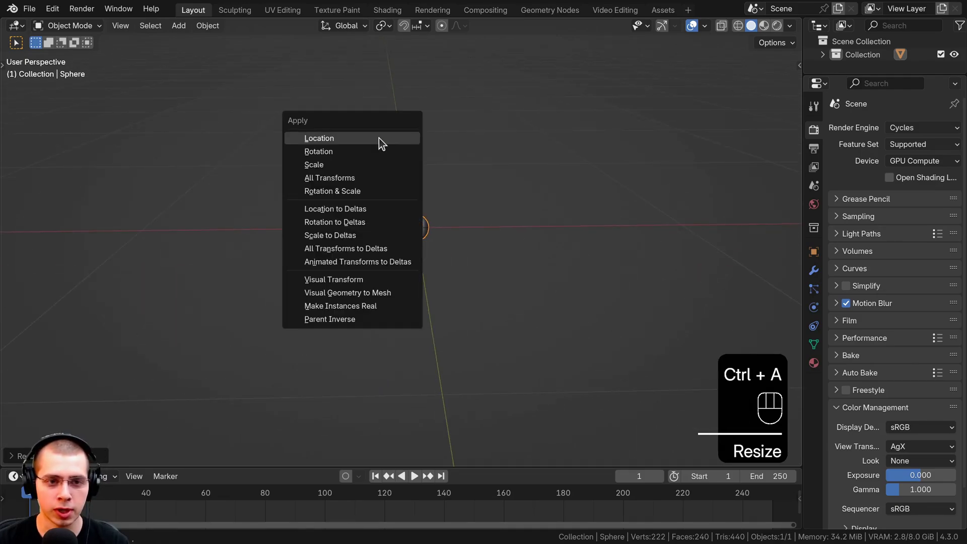
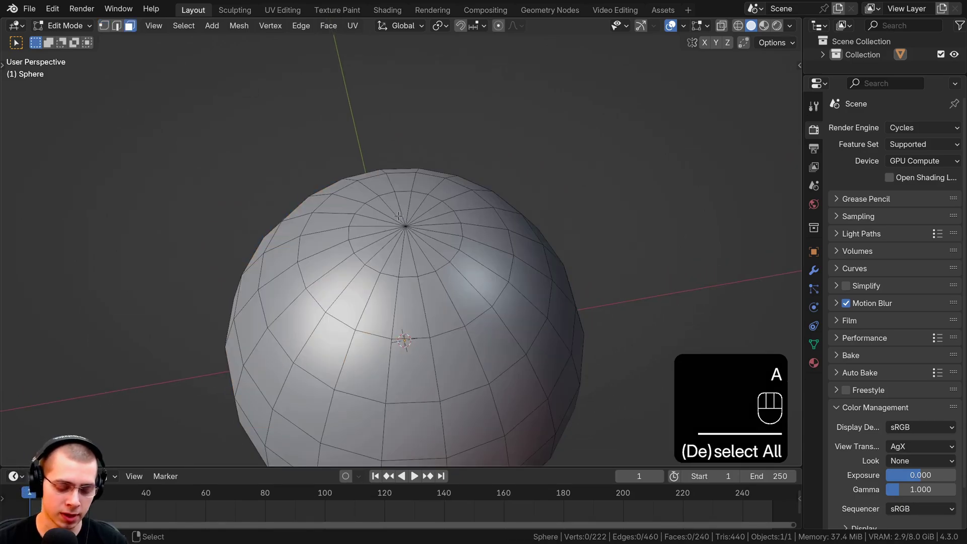
Inset and extrude the top pole faces into a small stem stub.
key("b")
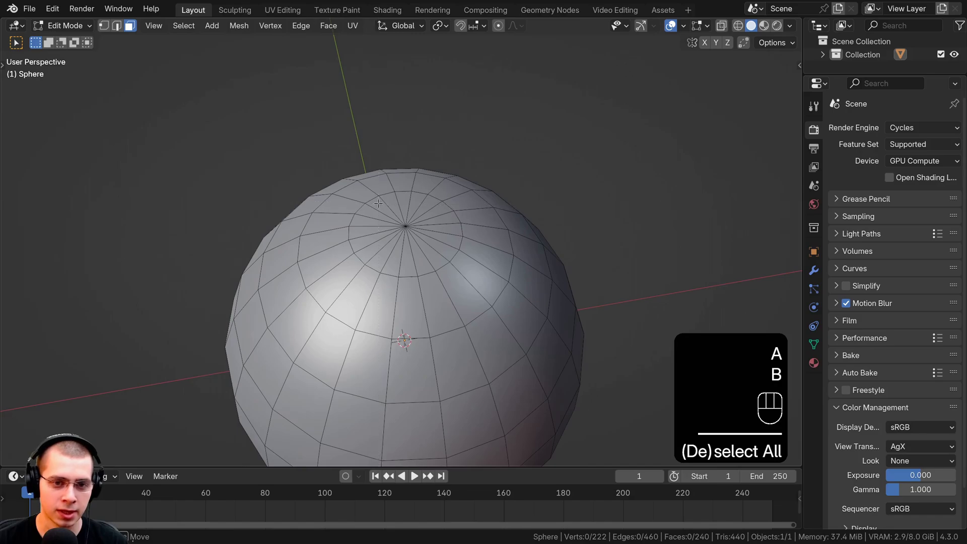
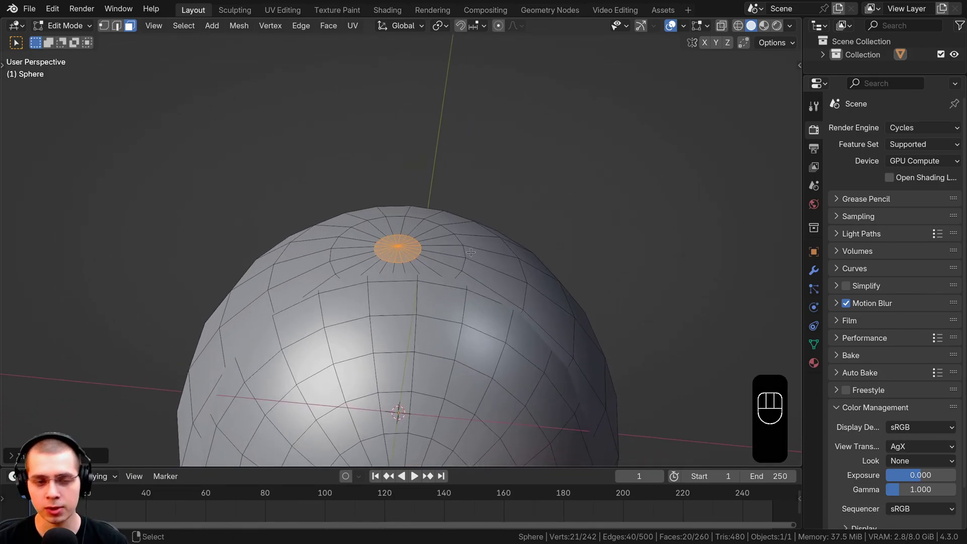
key("KP_5")
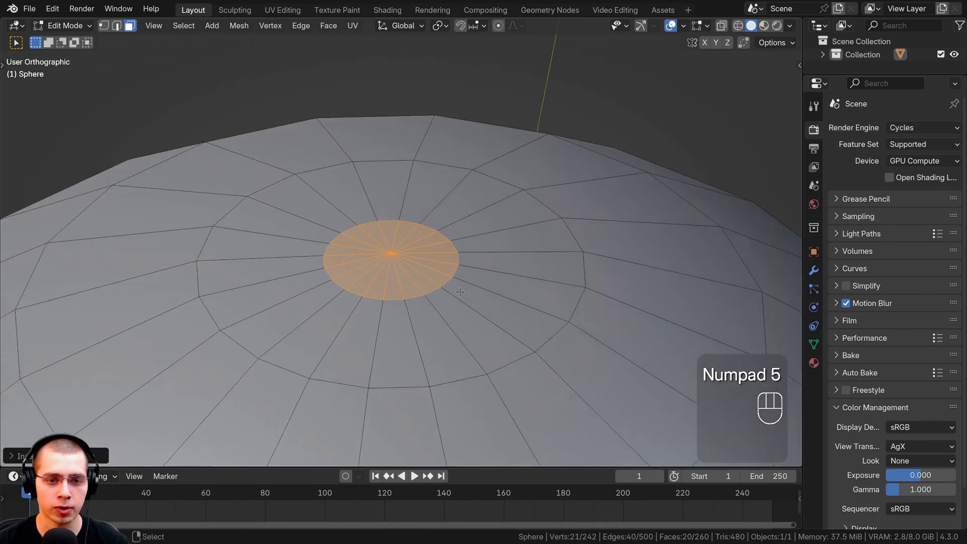
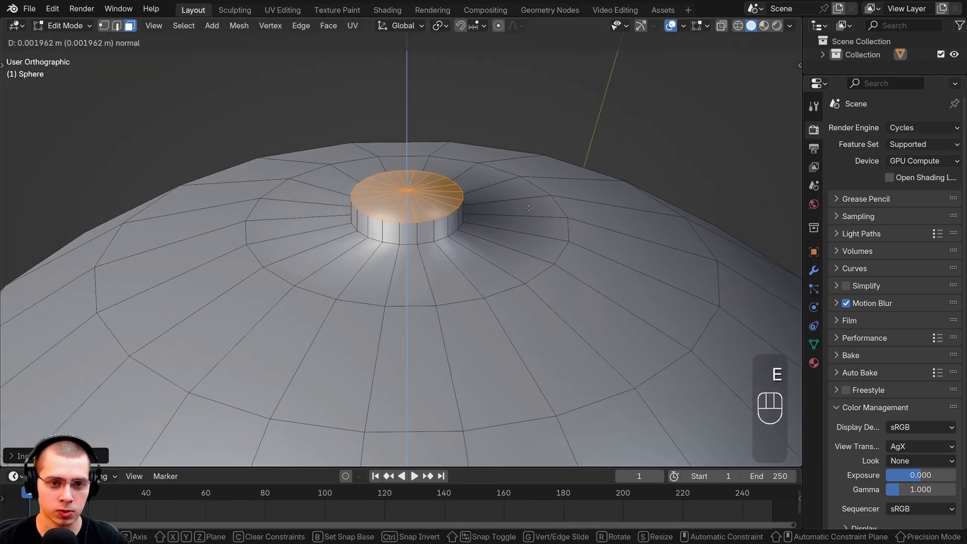
key("s")
key("e")
key("g")
key("s")
key("e")
key("g")
Add an edge loop around the nub and slide it toward its base.
key("ctrl+r")
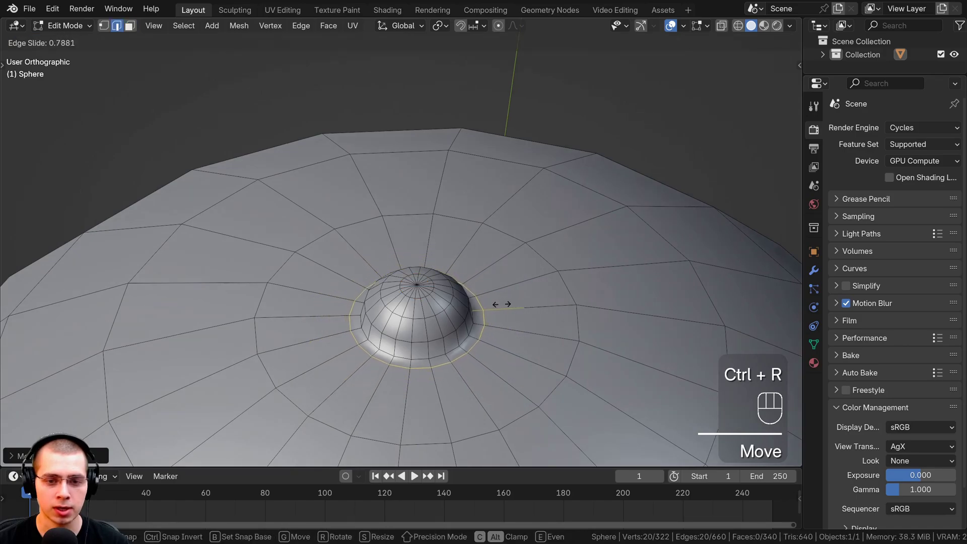
key("Tab")
left_click_drag(445, 276, 465, 268)
left_click_drag(424, 225, 434, 255)
middle_click(464, 269)
key("Tab")
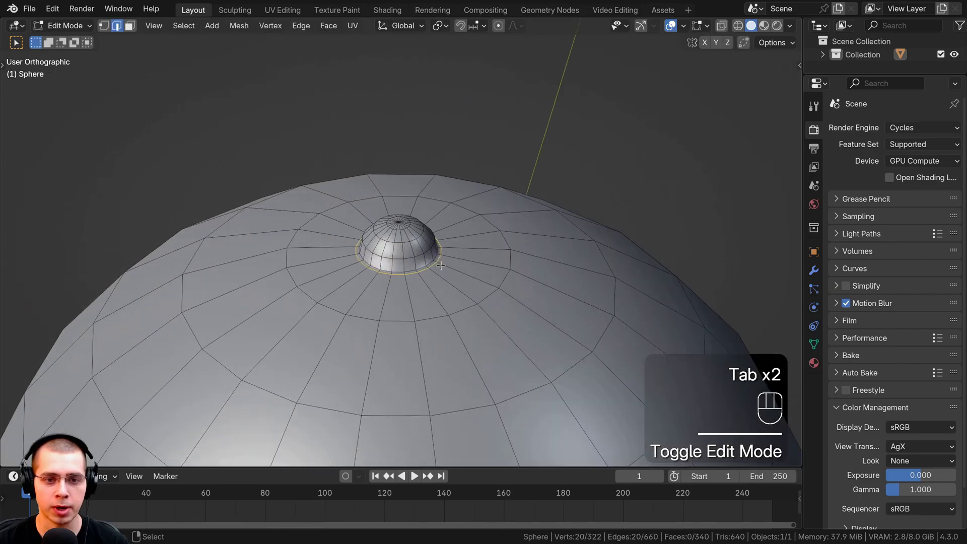
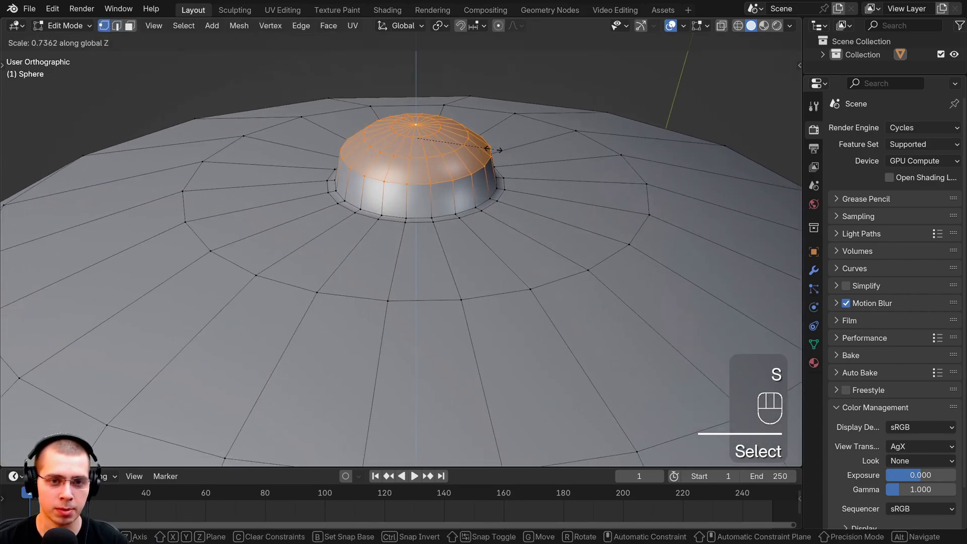
Flatten the top of the nub along the vertical axis and return to object mode.
key("g")
key("Tab")
left_click_drag(487, 220, 479, 228)
left_click_drag(494, 230, 515, 216)
left_click(583, 229)
left_click_drag(525, 154, 539, 172)
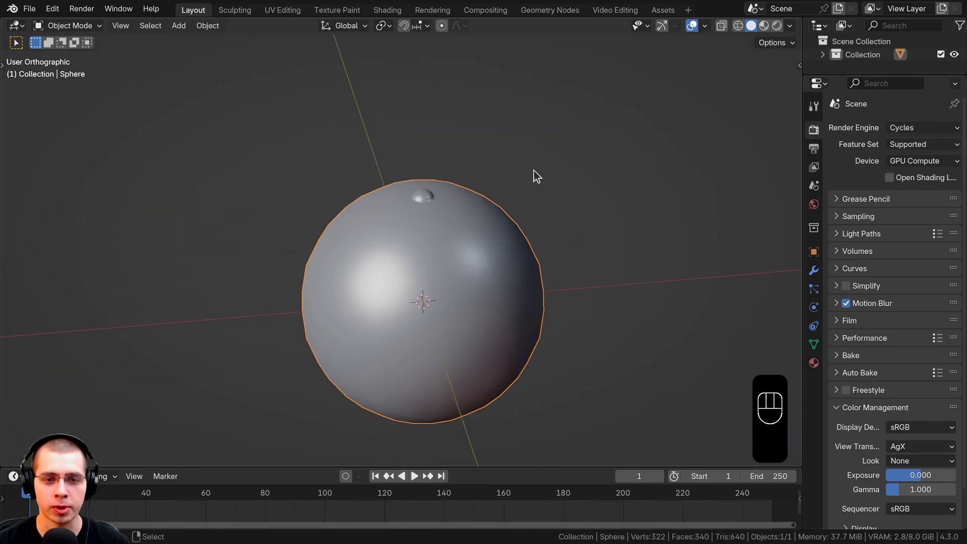
Set the World colour to an Environment Texture and browse to the christmas HDRI images.
middle_click(522, 346)
left_click(500, 320)
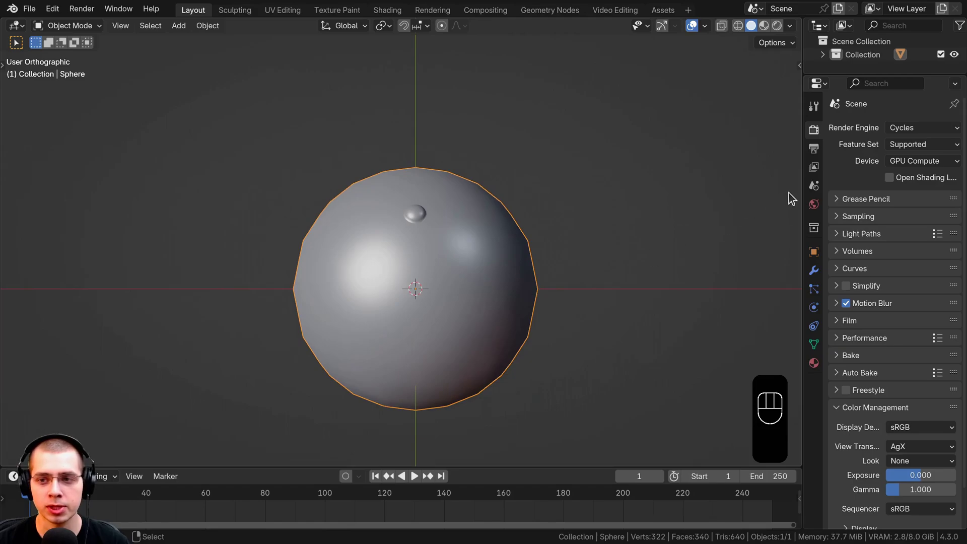
double_click(756, 171)
left_click_drag(911, 132, 561, 246)
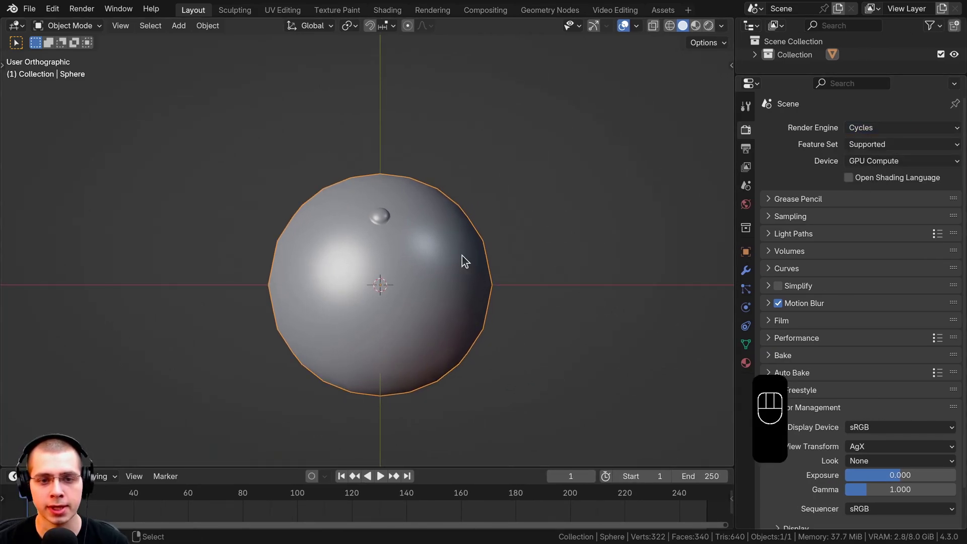
middle_click(482, 244)
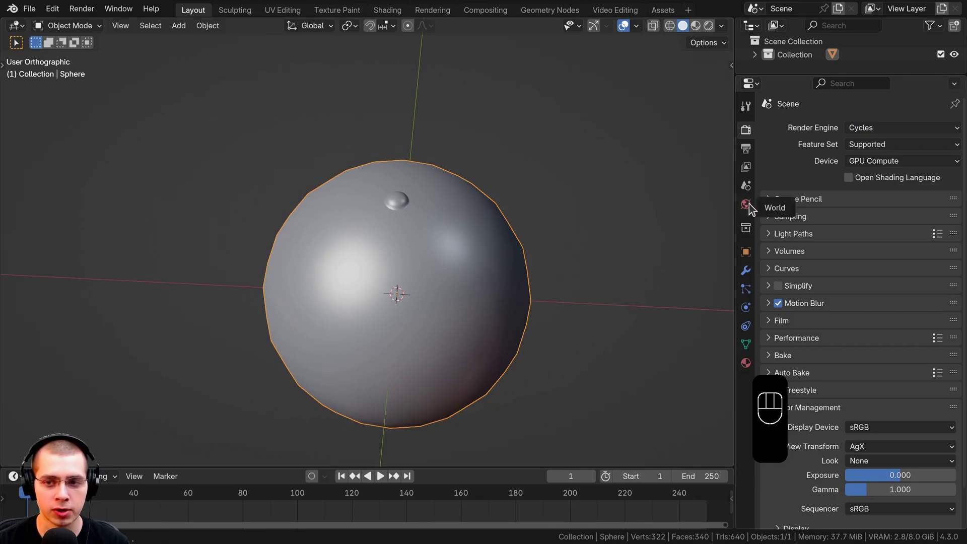
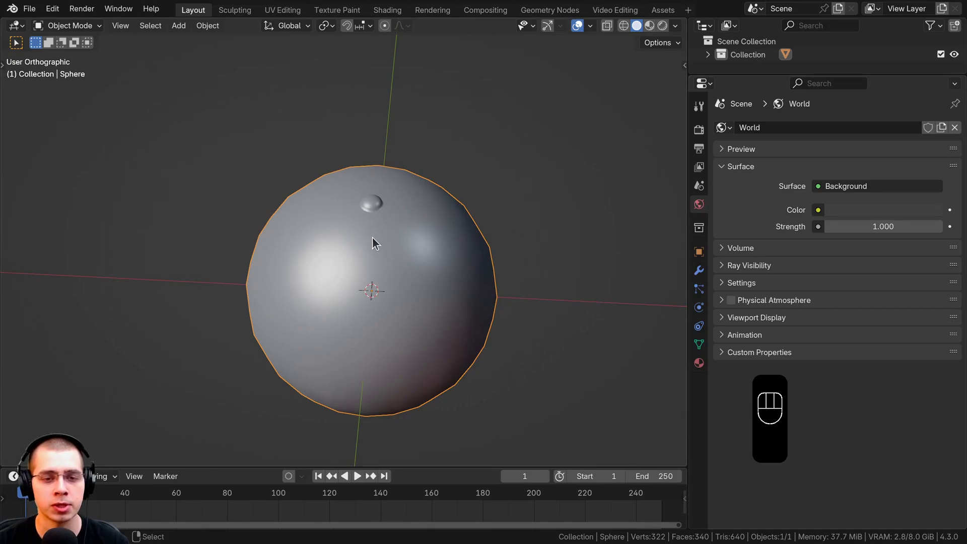
left_click_drag(368, 225, 353, 213)
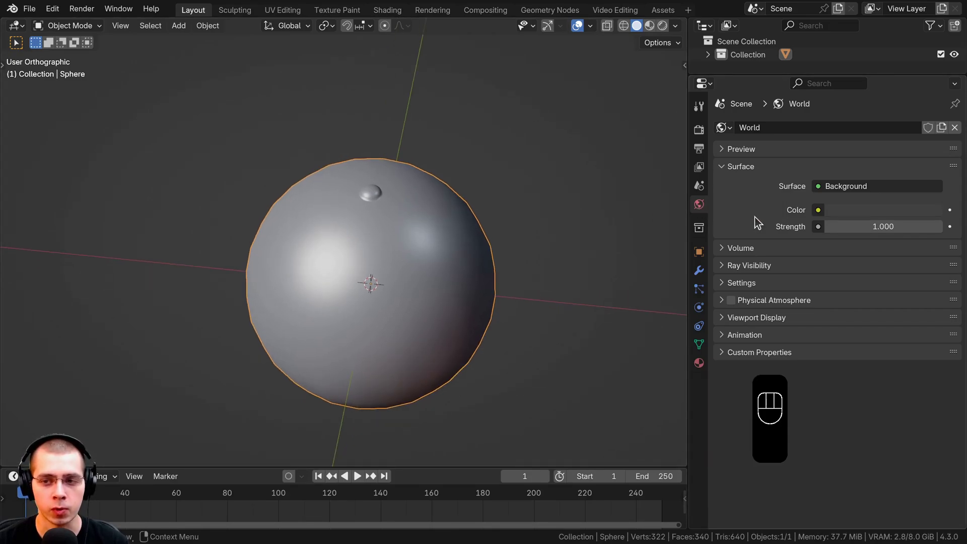
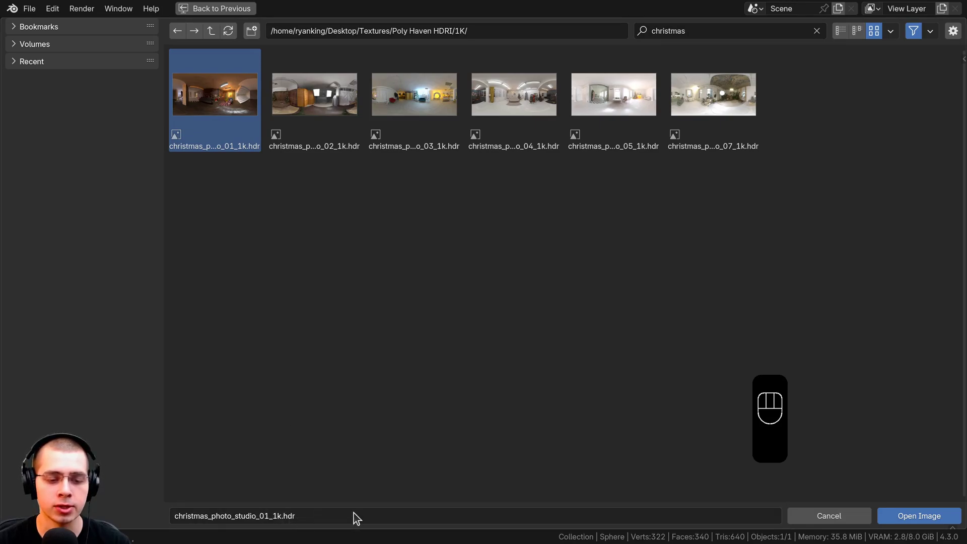
Load christmas_photo_studio_01_1k.hdr as the world lighting and preview it rendered.
left_click(906, 516)
left_click(451, 322)
key("z")
middle_click(440, 189)
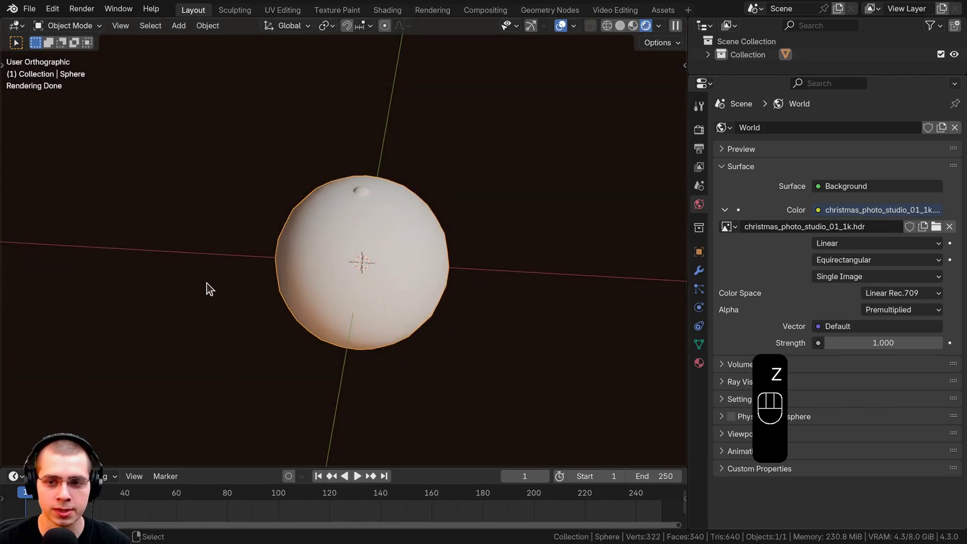
Enable Film Transparent in Render properties so the background renders clear.
left_click(705, 136)
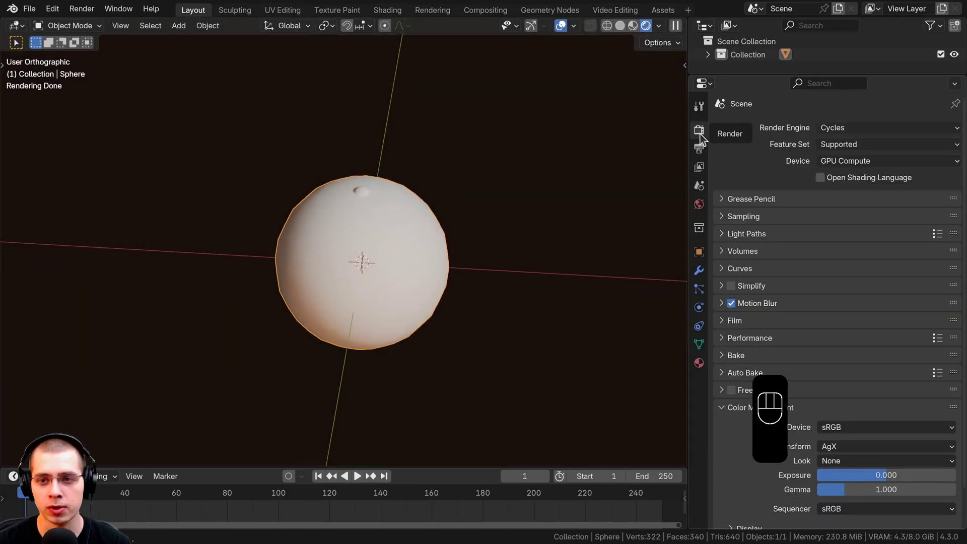
left_click(723, 326)
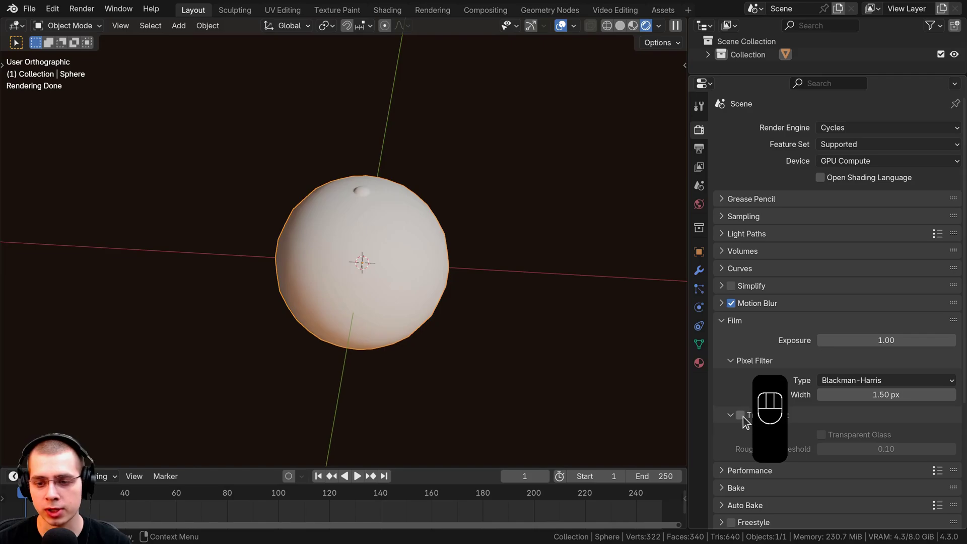
left_click(746, 420)
left_click(733, 327)
left_click_drag(367, 200, 586, 238)
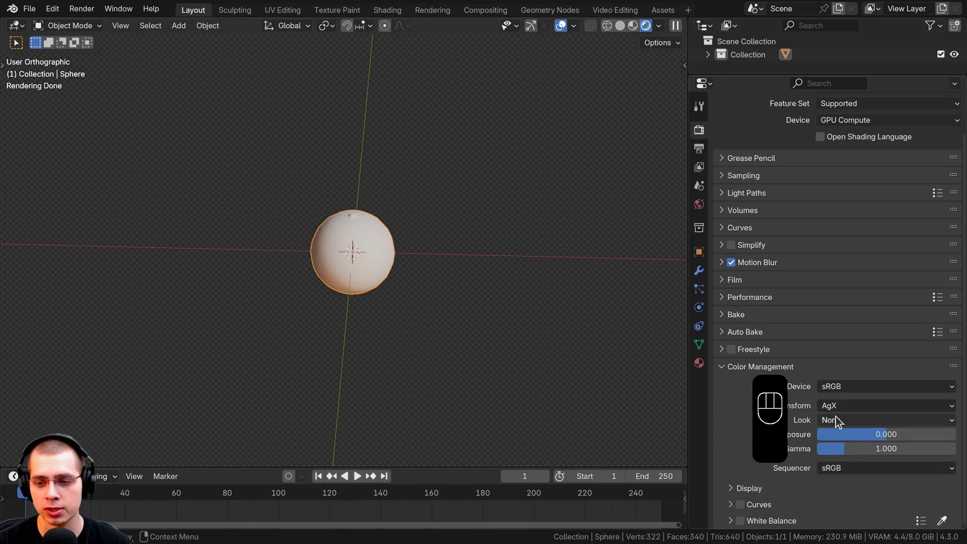
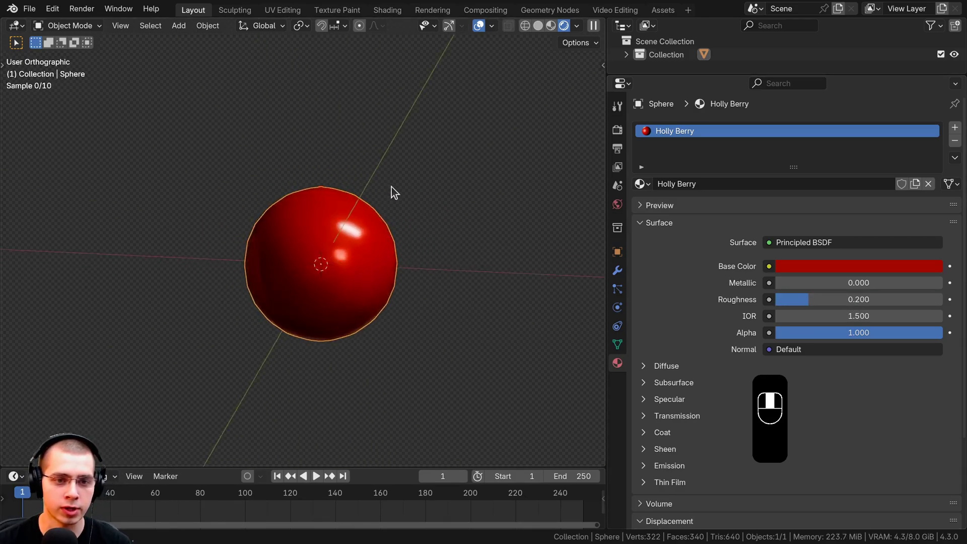
Select the berry's top cap and assign it a dark brown Holly Berry Top material.
left_click_drag(892, 299, 940, 307)
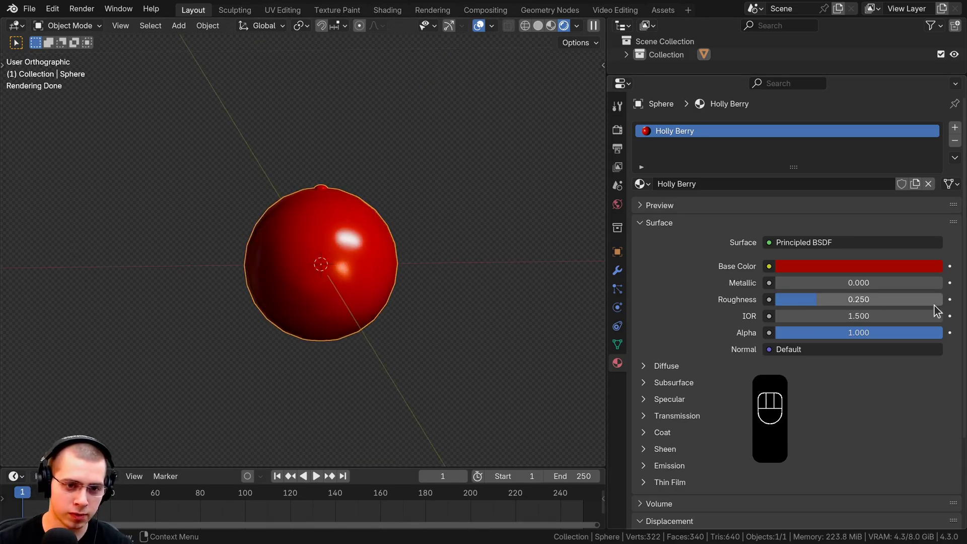
left_click_drag(348, 372, 377, 297)
middle_click(343, 235)
left_click(326, 300)
key("Tab")
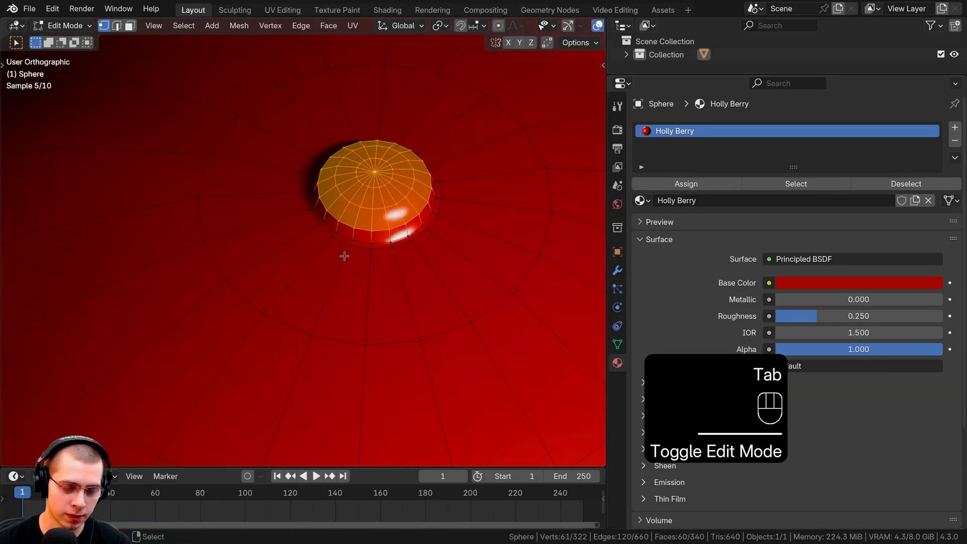
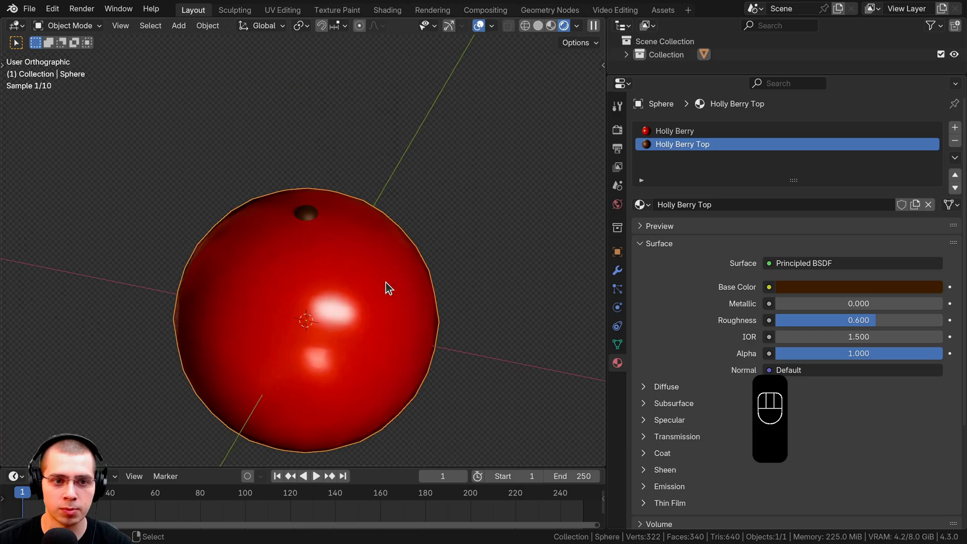
left_click_drag(378, 317, 376, 335)
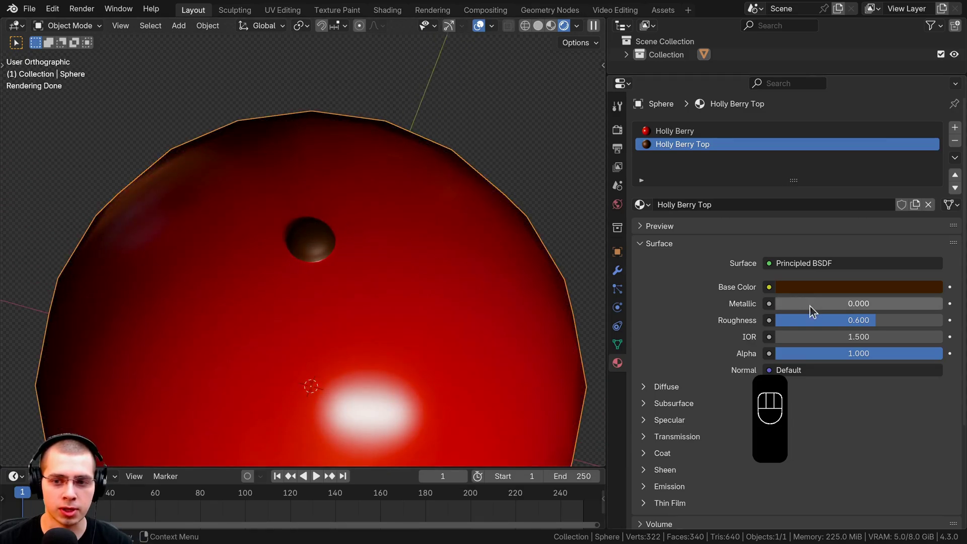
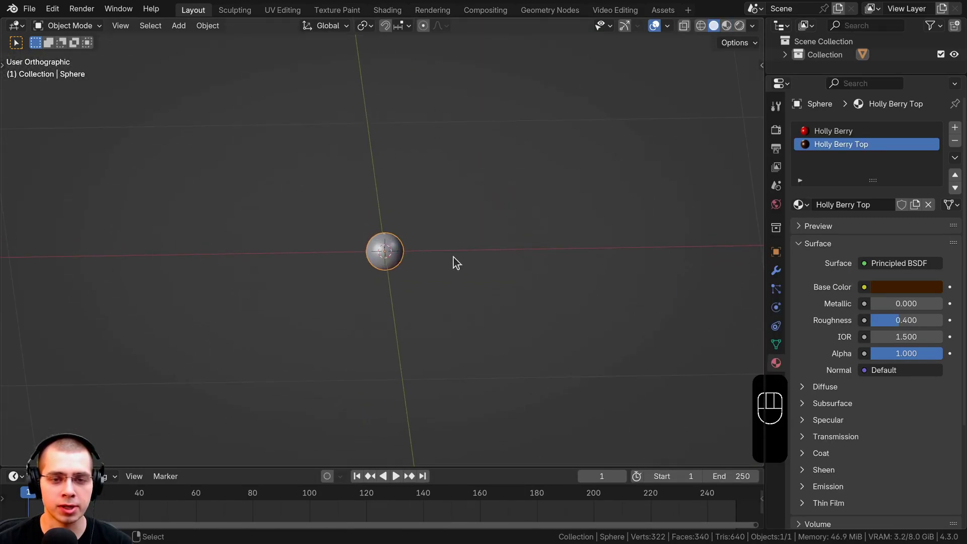
Import Holly Leaf.png as a mesh plane and rotate it upright behind the berry.
middle_click(449, 213)
key("shift+a")
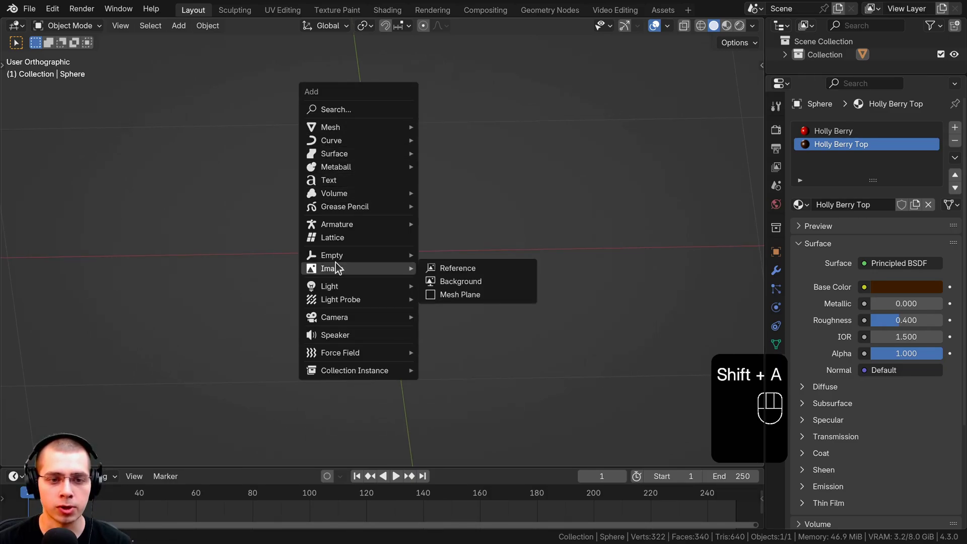
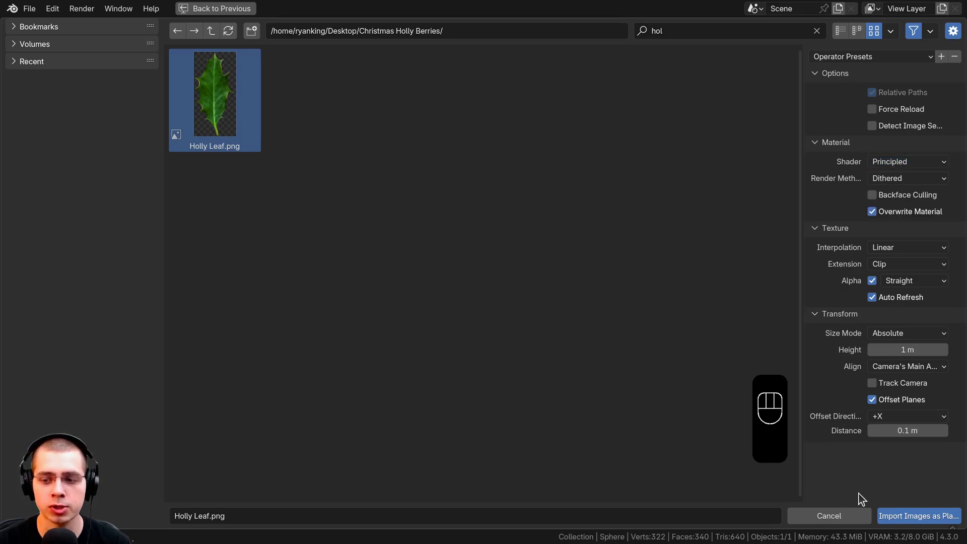
left_click(907, 521)
middle_click(374, 255)
key("r")
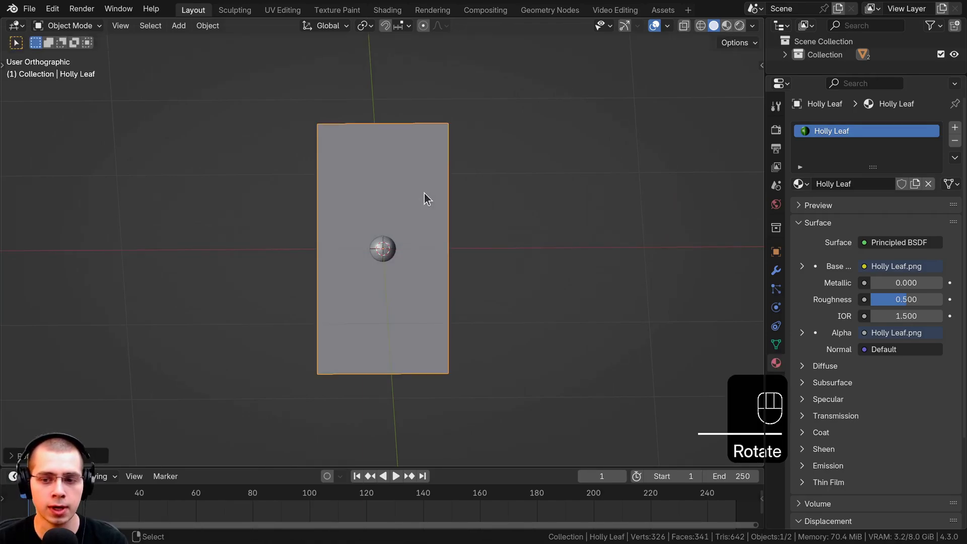
Move the leaf plane up along Z and switch the viewport to Material Preview.
middle_click(383, 222)
key("g")
key("g")
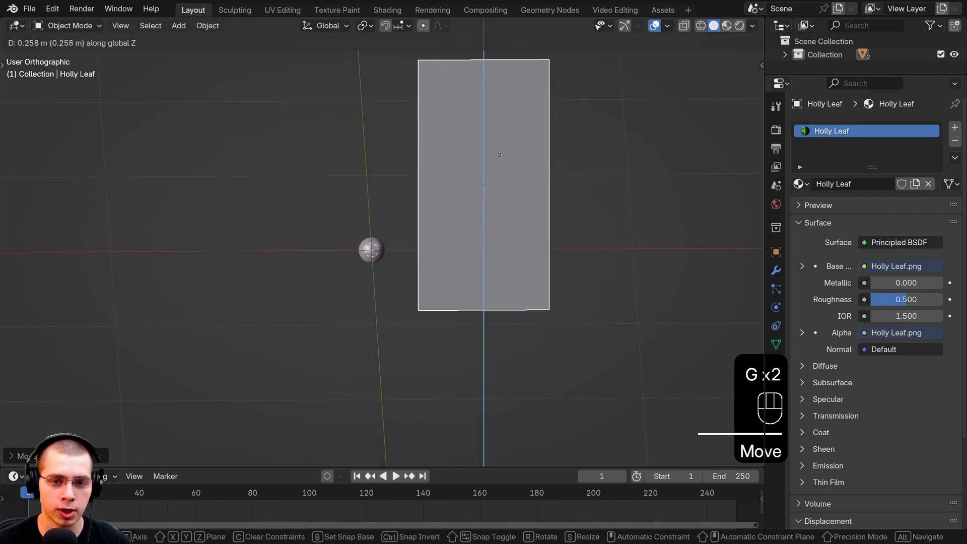
middle_click(446, 228)
left_click_drag(443, 202, 445, 172)
key("z")
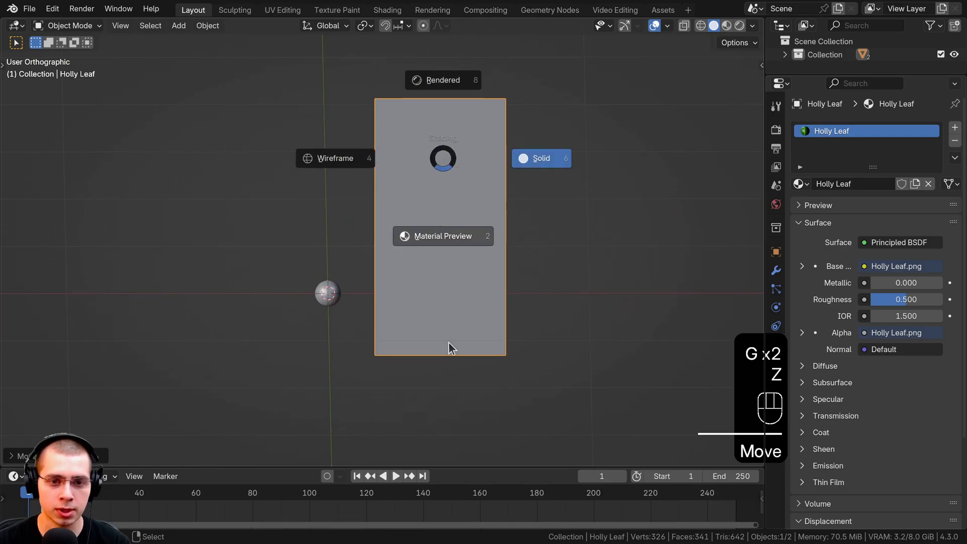
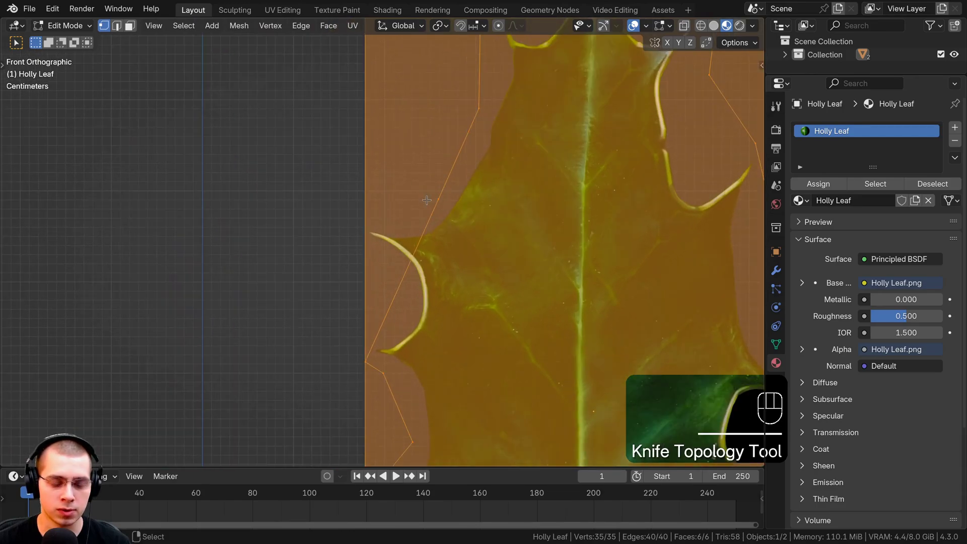
Knife-cut the leaf outline, delete the outside, and move the leaf geometry up.
key("k")
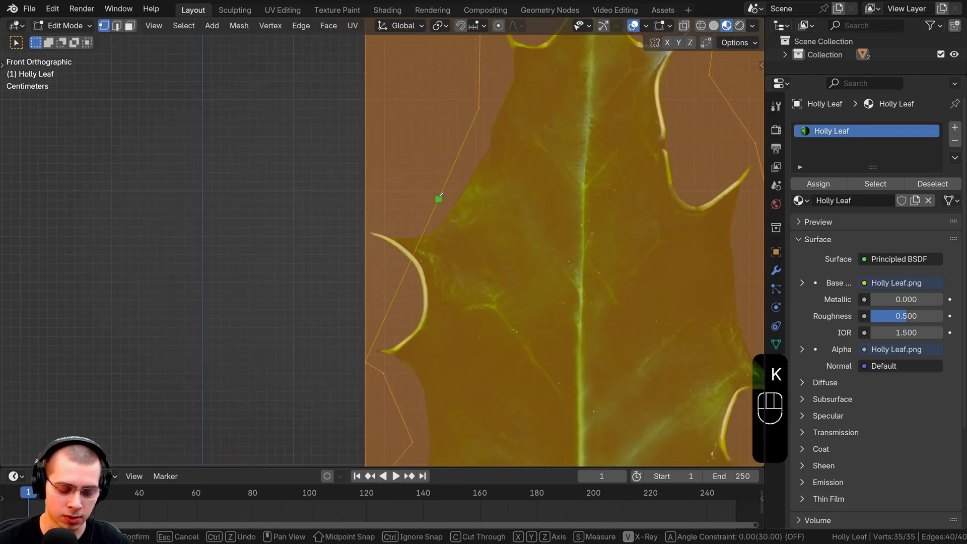
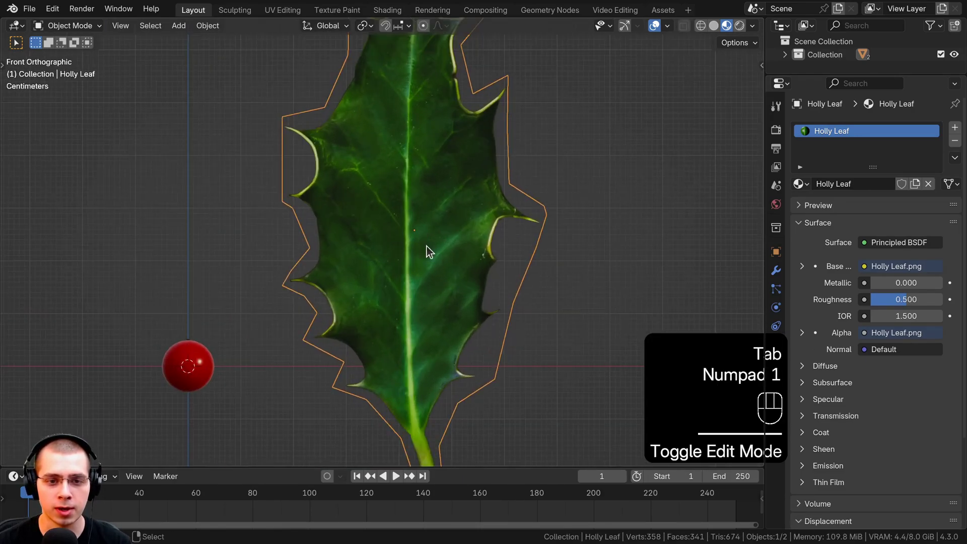
key("Tab")
key("a")
key("a")
key("a")
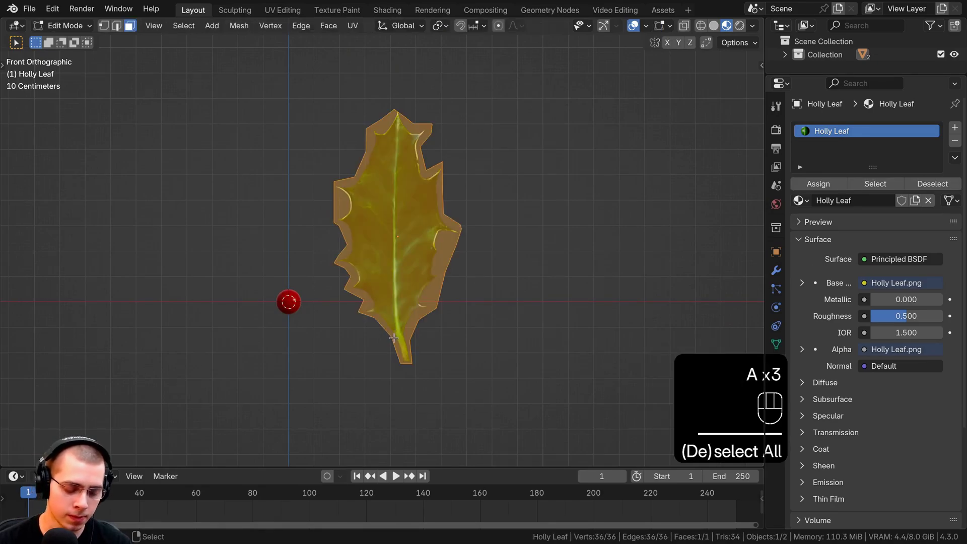
key("g")
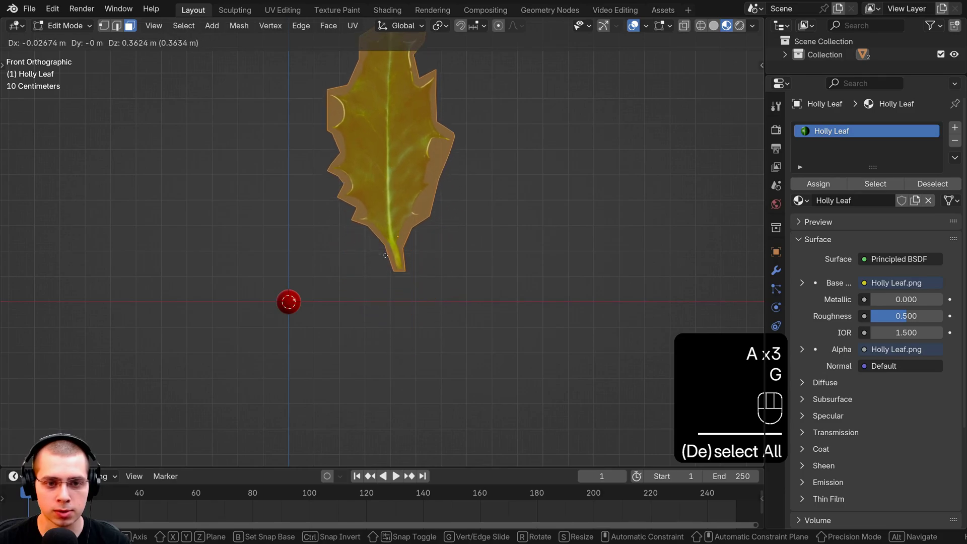
type("move")
key("g")
key("Tab")
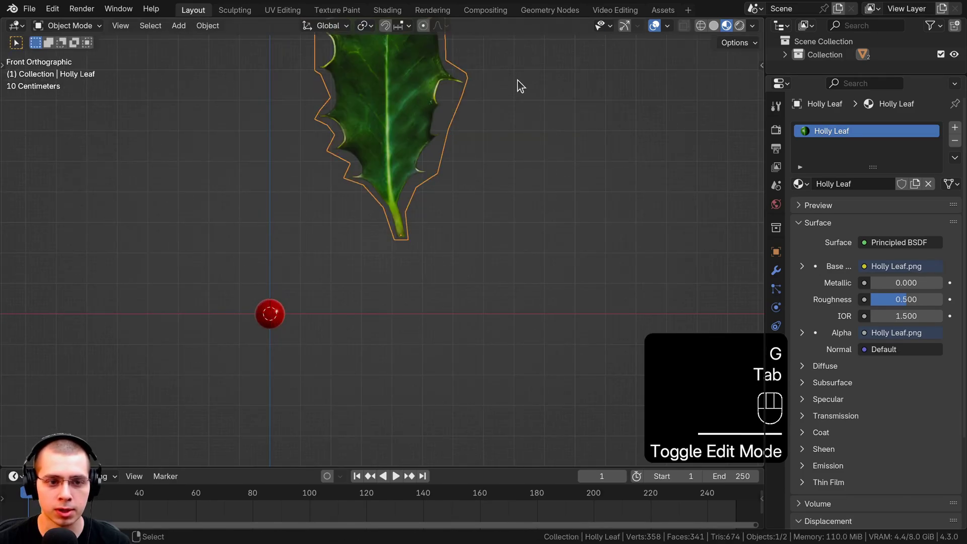
Move and scale the cut-out leaf so its stem tip sits at the berry.
key("g")
key("s")
key("g")
key("s")
key("s")
key("g")
key("s")
left_click_drag(399, 225, 475, 260)
key("g")
left_click_drag(391, 204, 424, 208)
left_click(483, 211)
key("g")
left_click(396, 252)
key("s")
key("g")
left_click_drag(469, 164, 457, 162)
middle_click(385, 111)
Apply the leaf's scale and check it edge-on and from the front view.
key("ctrl+a")
left_click_drag(428, 165, 388, 160)
left_click(396, 222)
left_click_drag(268, 232, 297, 217)
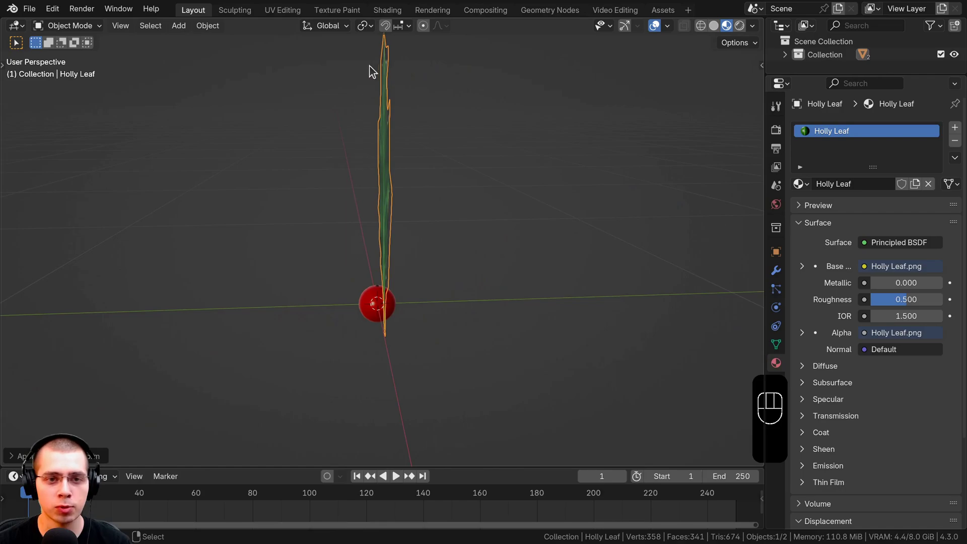
left_click_drag(422, 167, 403, 118)
left_click_drag(366, 226, 384, 224)
key("KP_1")
middle_click(386, 272)
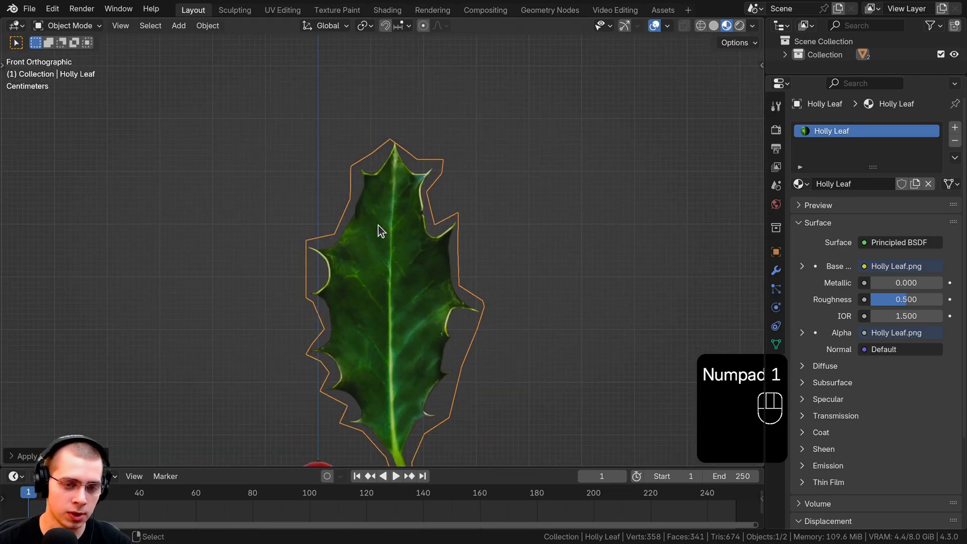
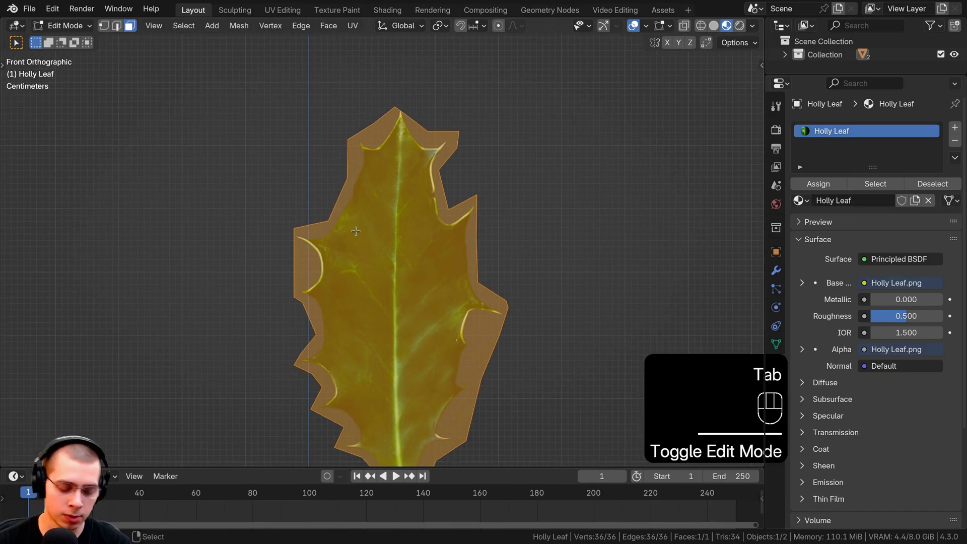
Make several horizontal knife cuts across the leaf, dividing it into nine strips.
key("k")
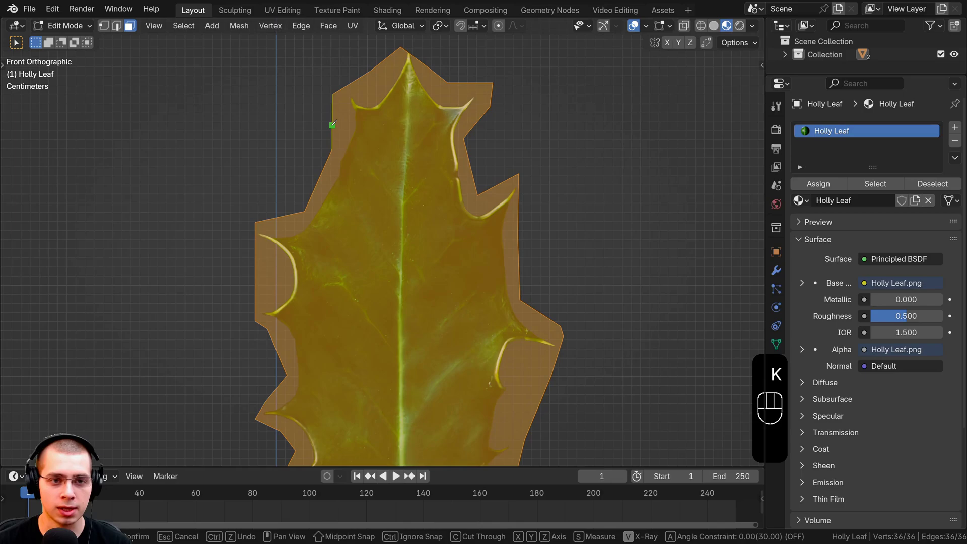
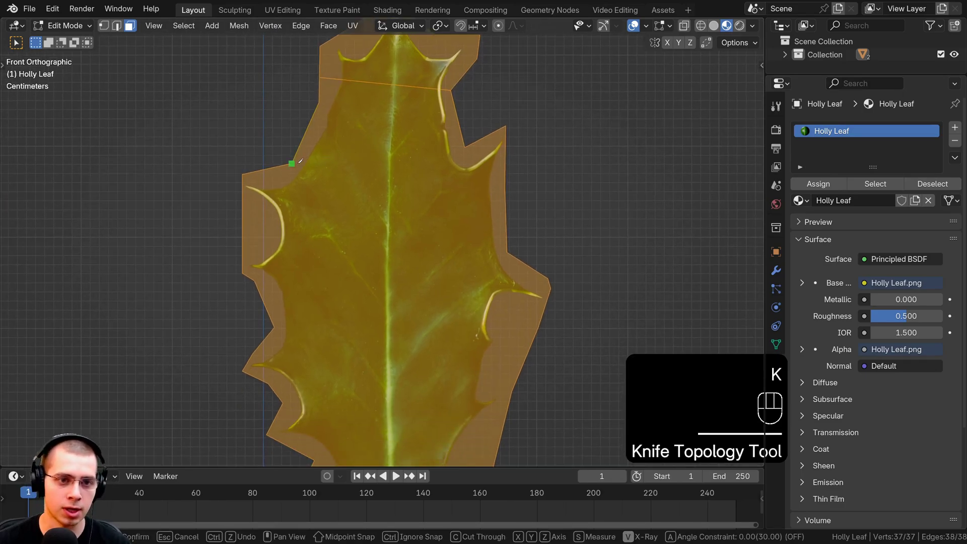
type("ool")
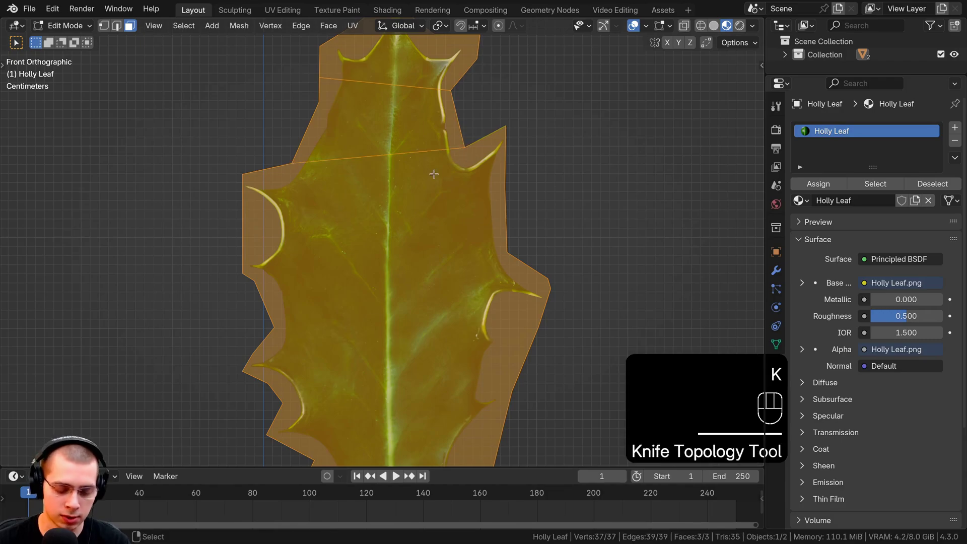
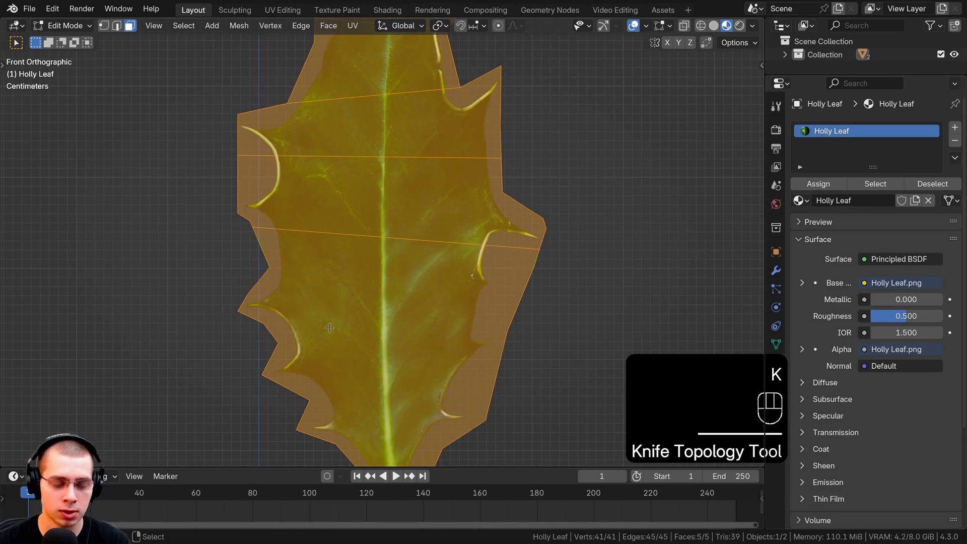
key("k")
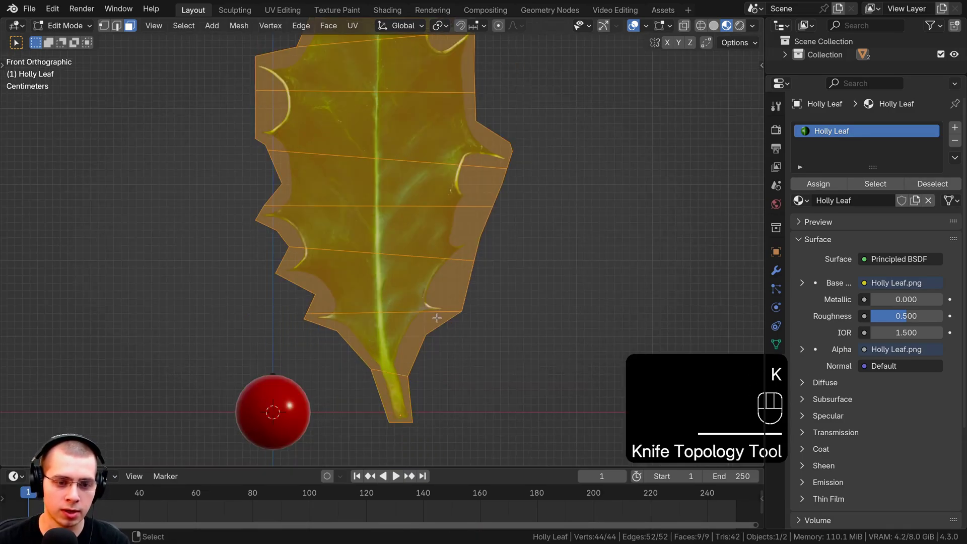
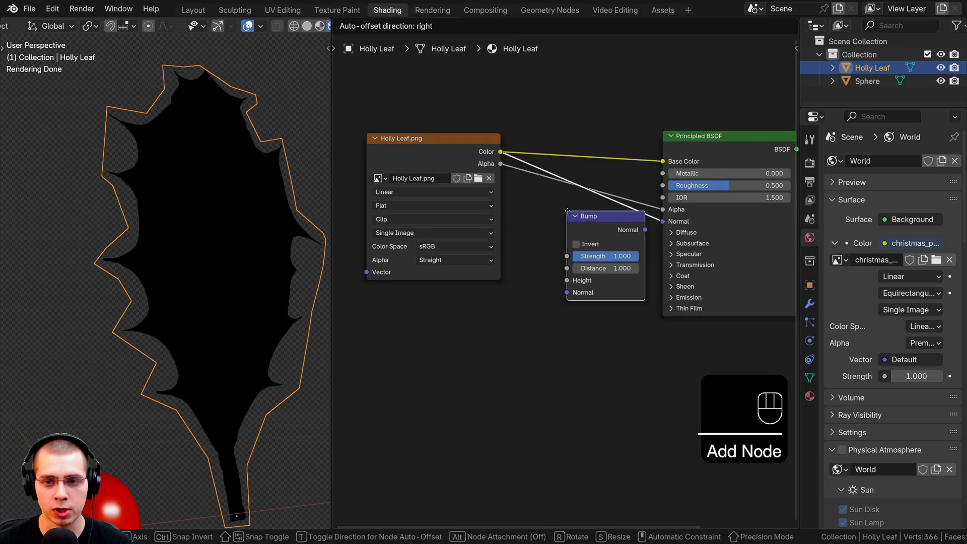
Reduce the Bump node's Strength from 1.000 to 0.500 on the Holly Leaf material.
left_click_drag(593, 229, 559, 308)
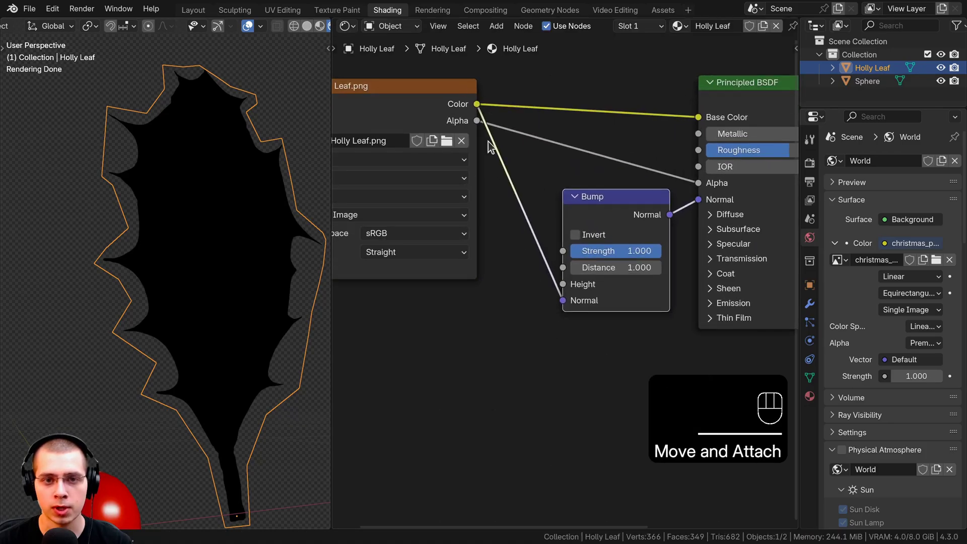
left_click_drag(541, 302, 566, 294)
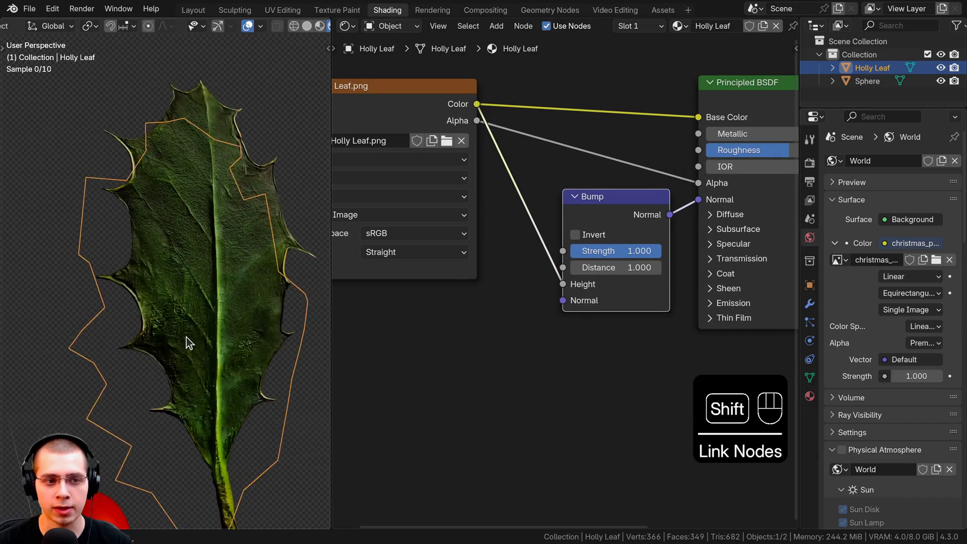
left_click(150, 268)
left_click(154, 268)
left_click(159, 245)
left_click(216, 146)
left_click(194, 233)
left_click(218, 292)
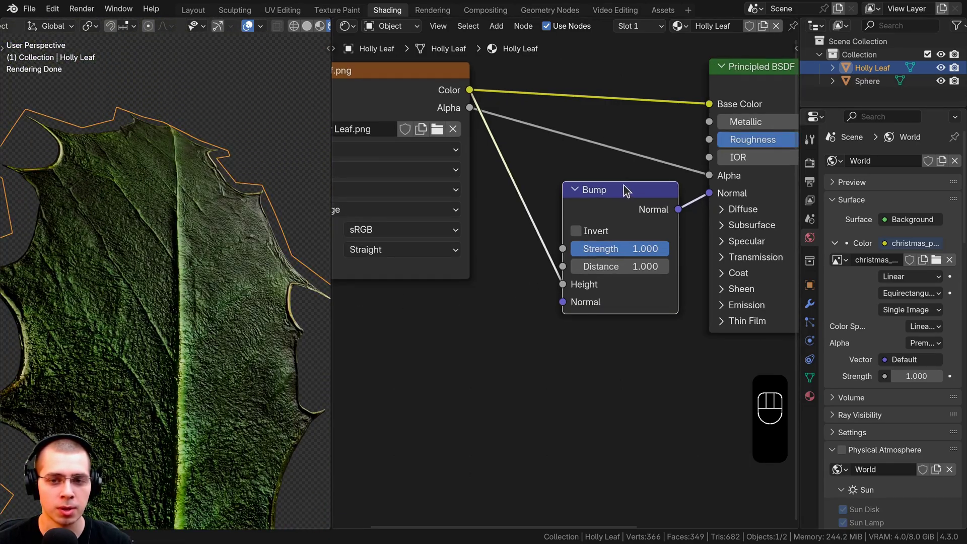
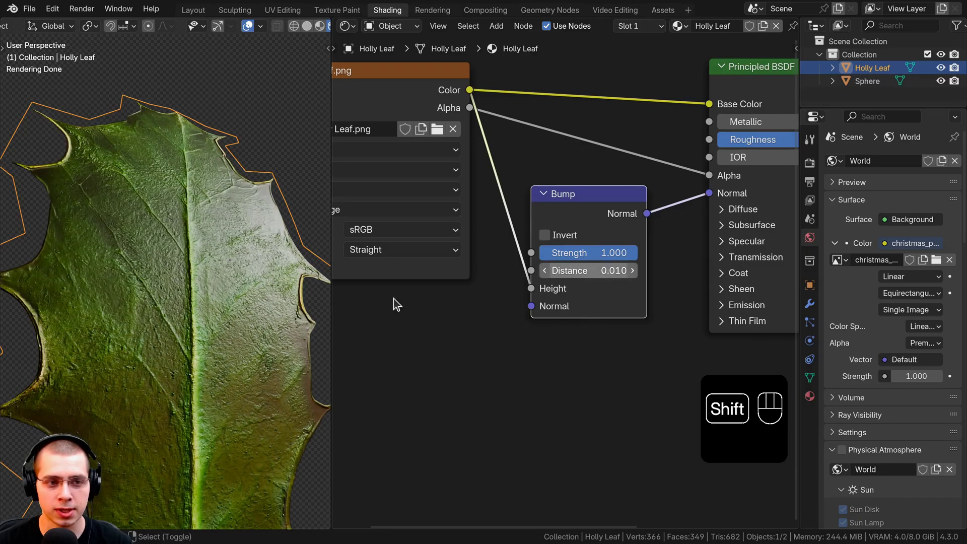
Inspect the softer leaf relief up close, then bring the shader's roughness setting into view.
left_click_drag(273, 331, 252, 291)
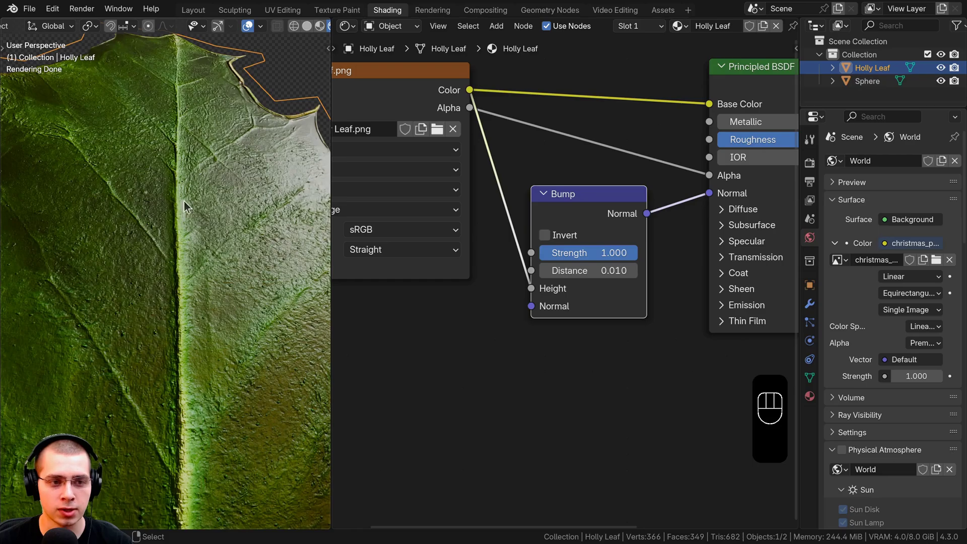
middle_click(220, 281)
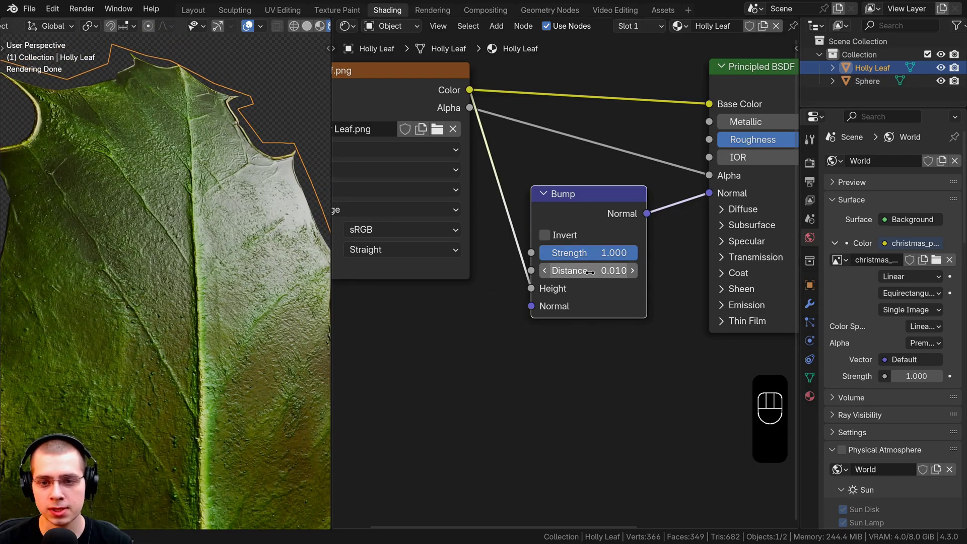
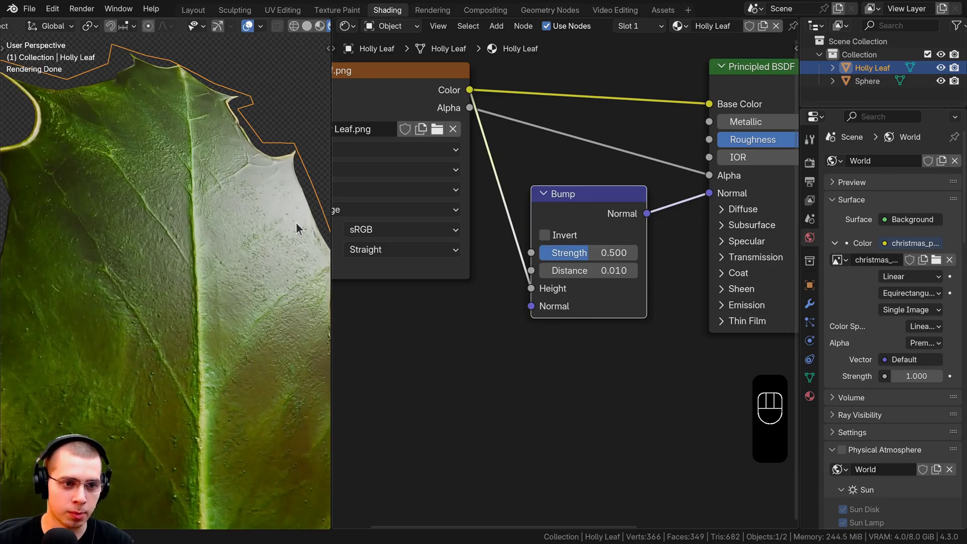
middle_click(200, 277)
left_click_drag(211, 252, 188, 217)
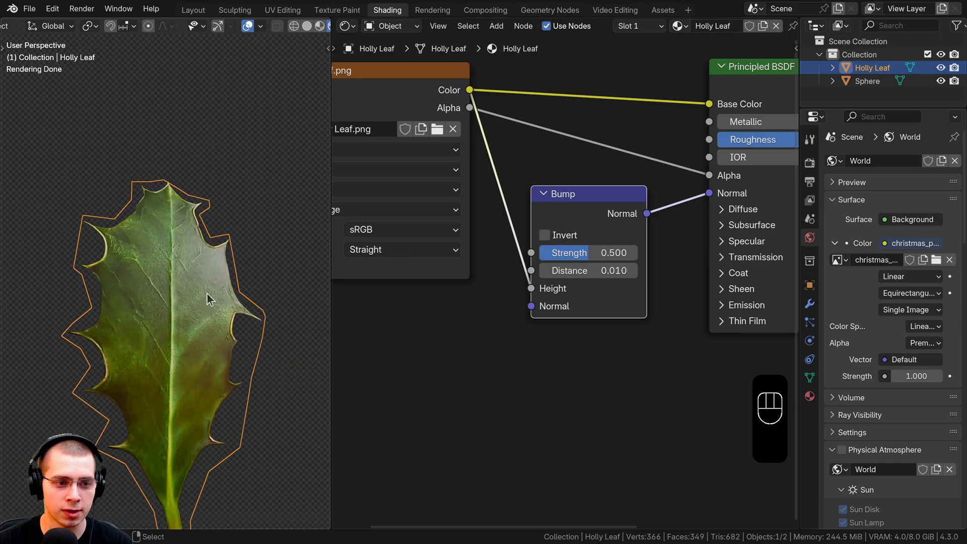
key("a")
middle_click(202, 275)
left_click_drag(175, 282, 212, 331)
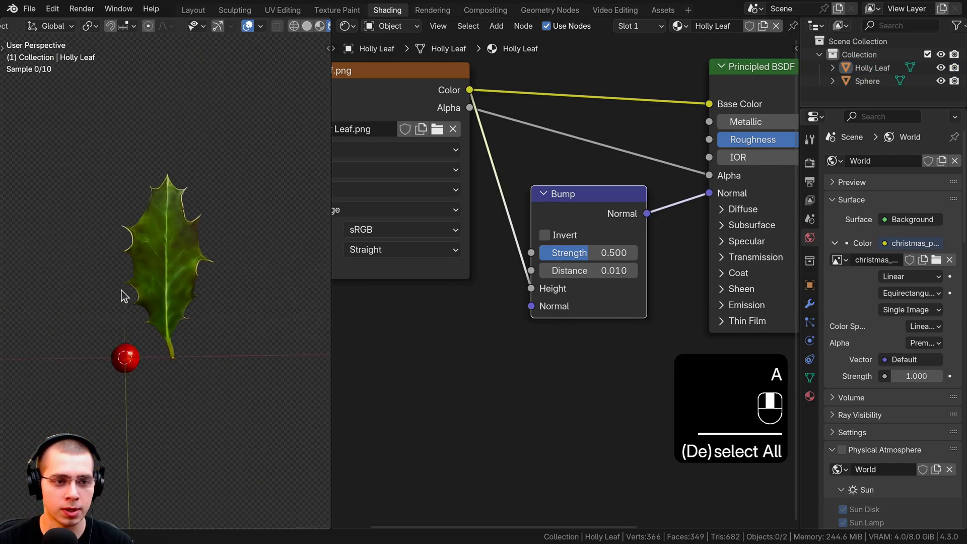
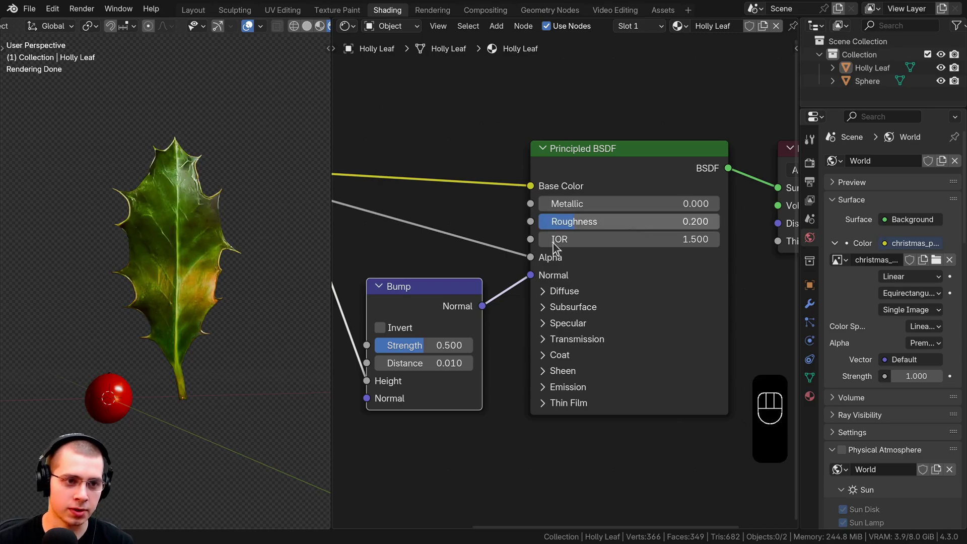
Lower the Principled BSDF Roughness to 0.300 and examine the glossier leaf up close.
middle_click(166, 284)
left_click_drag(176, 247, 189, 210)
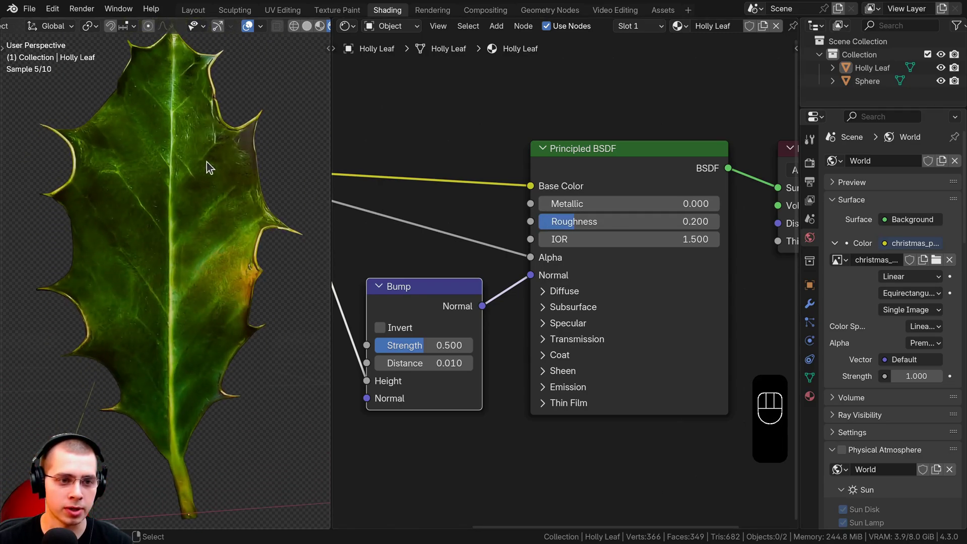
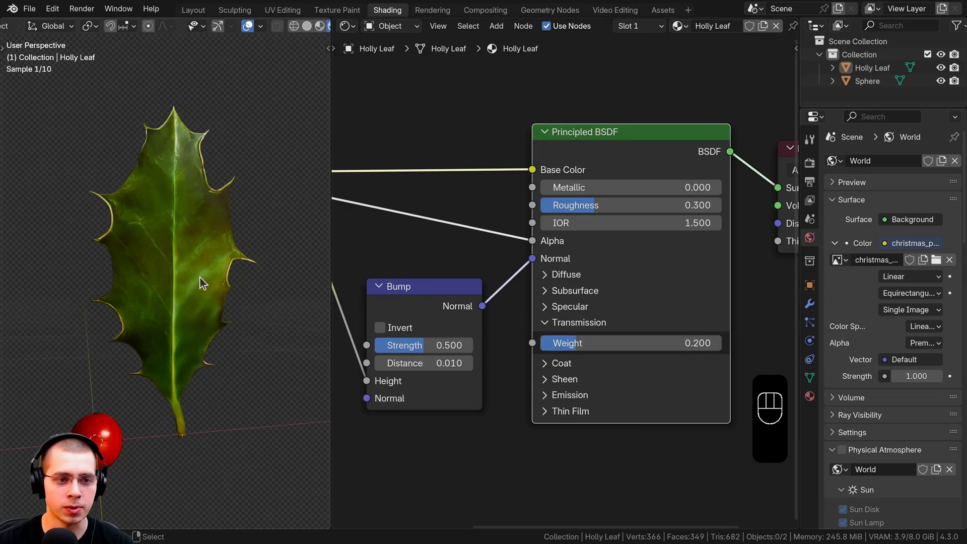
middle_click(230, 258)
middle_click(215, 268)
left_click_drag(148, 267, 231, 273)
left_click(167, 271)
Orbit the leaf against the backlight to check transmission, then frame its front again.
left_click_drag(250, 281, 260, 277)
left_click_drag(264, 269, 261, 273)
middle_click(216, 250)
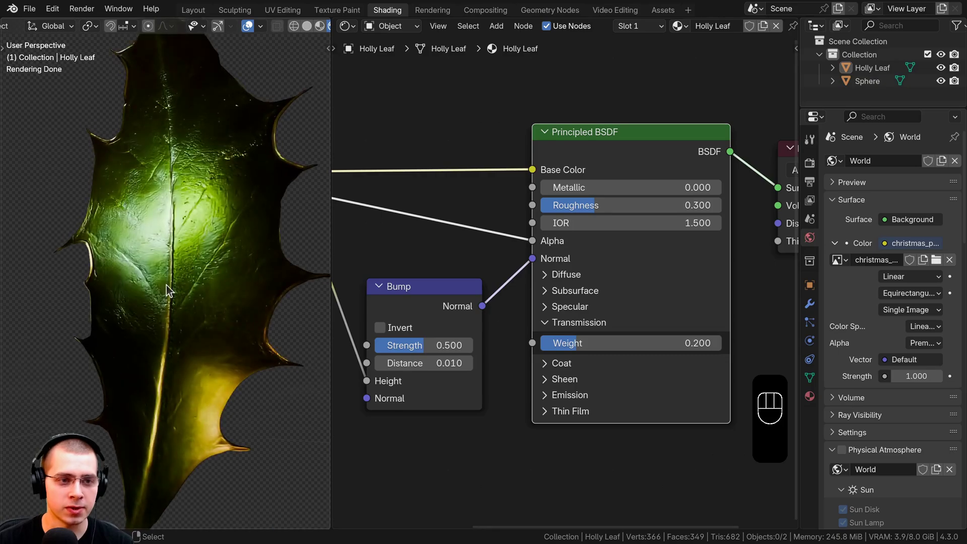
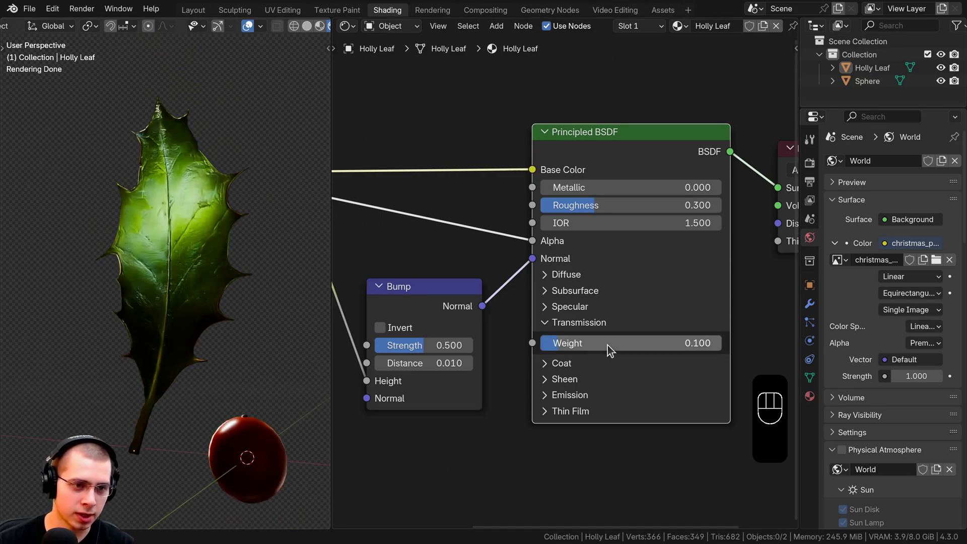
left_click_drag(225, 245, 234, 255)
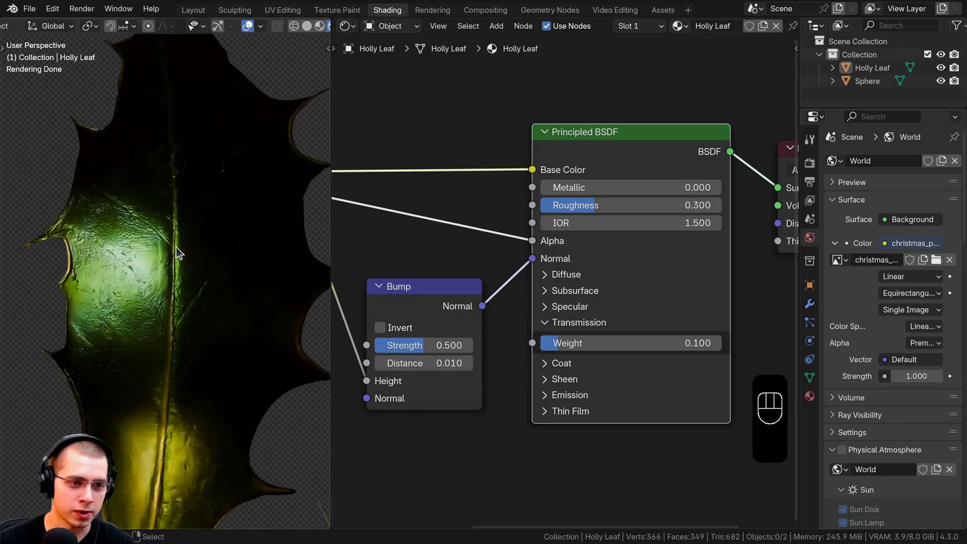
left_click_drag(249, 260, 243, 280)
left_click_drag(272, 264, 149, 277)
middle_click(121, 277)
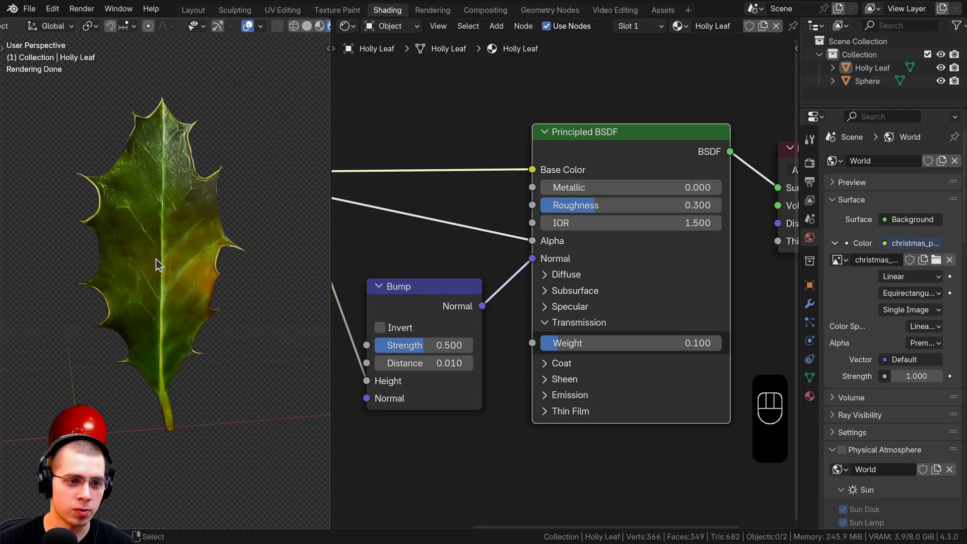
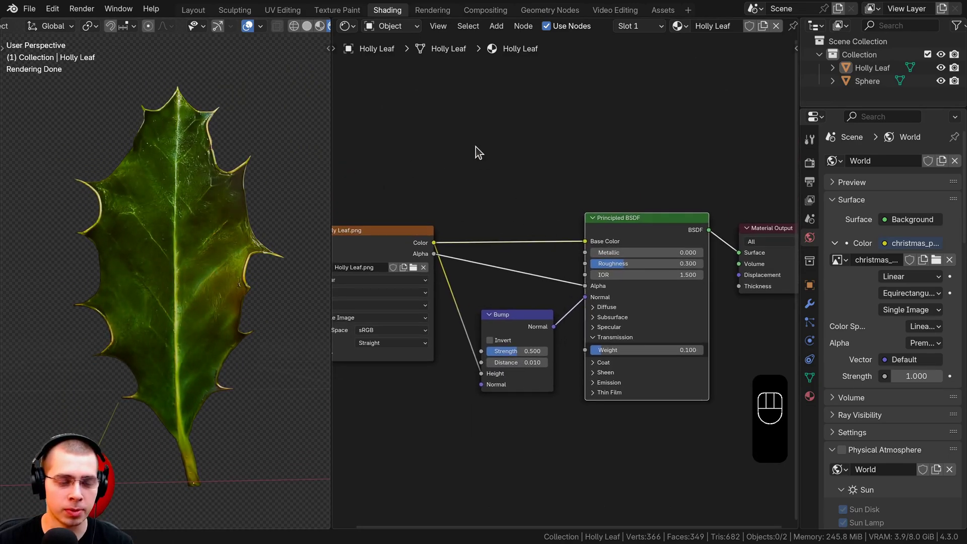
Bring up the node search in the Holly Leaf material to add a node.
key("shift+a")
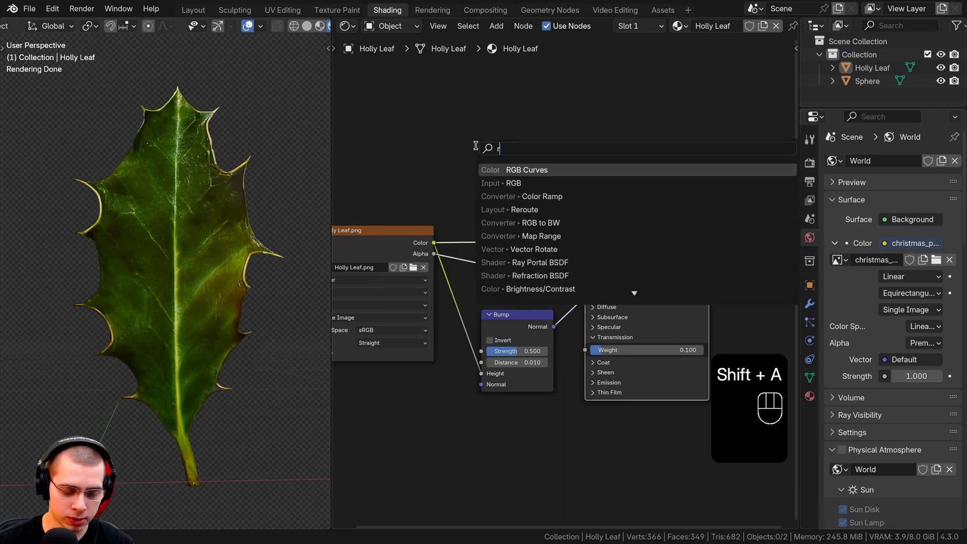
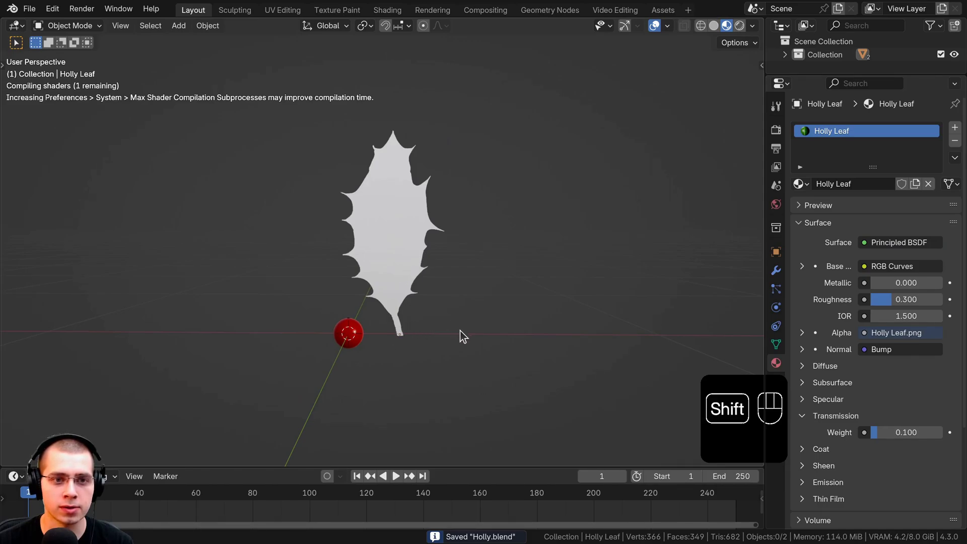
Rotate the berry and move the leaf so its stem meets the berry, facing the leaf.
left_click_drag(402, 242, 400, 267)
left_click(384, 315)
left_click_drag(397, 271, 411, 173)
key("r")
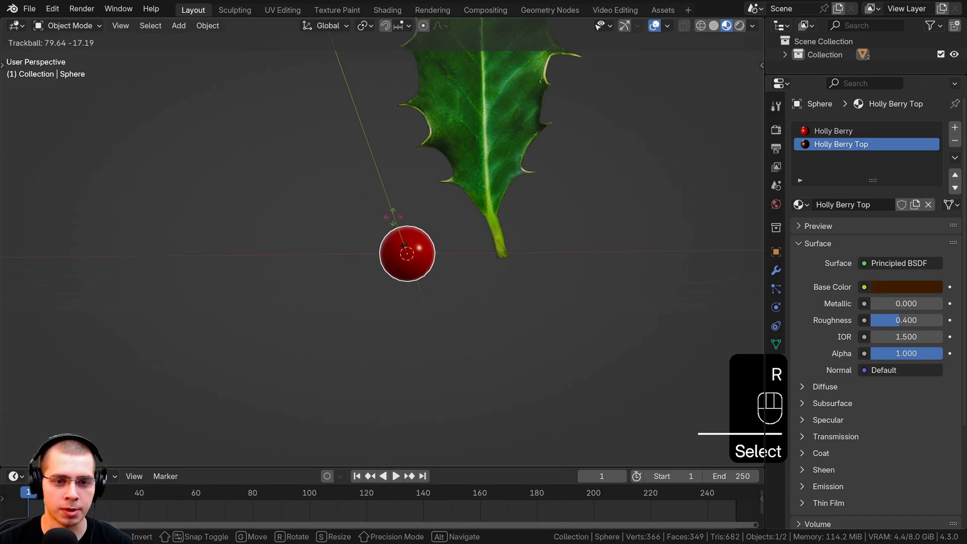
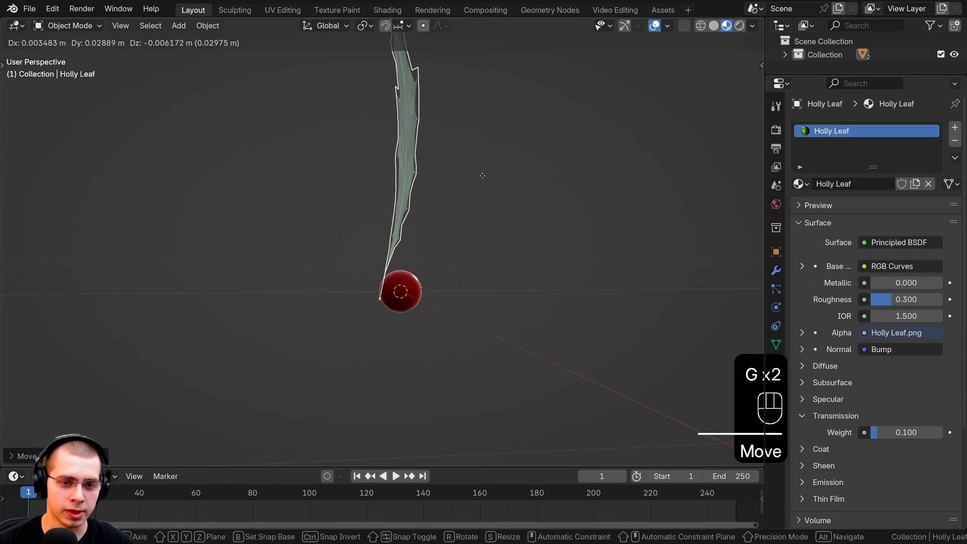
left_click_drag(445, 180, 338, 182)
middle_click(338, 181)
left_click_drag(344, 205, 362, 164)
left_click(393, 326)
left_click(408, 239)
type("ve")
left_click(403, 226)
Duplicate the leaf twice, rotating, moving and scaling the copies to radiate around the berry.
key("shift+d")
key("r")
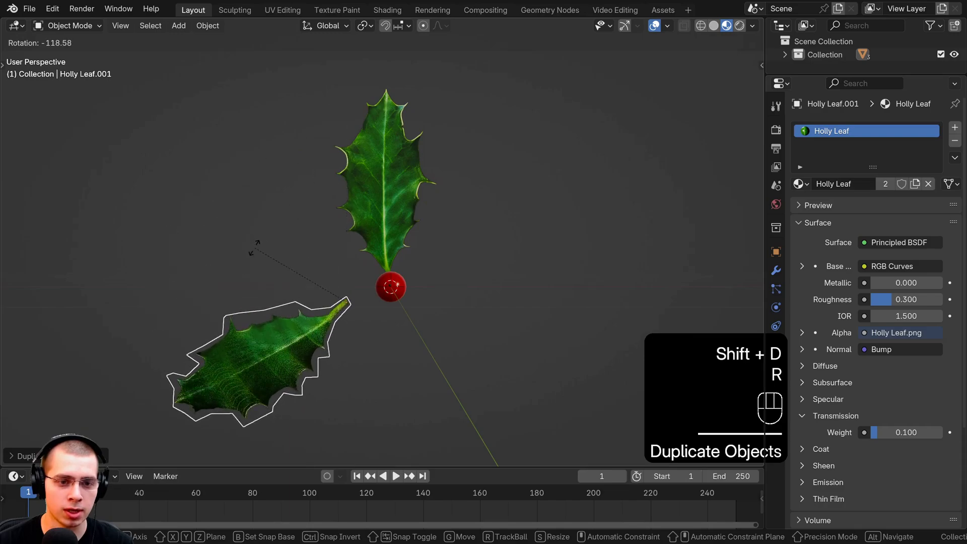
key("g")
key("shift+d")
key("r")
key("r")
key("g")
key("s")
key("r")
key("g")
Duplicate the berry and place the copy beside the first to start a cluster.
left_click(404, 232)
key("g")
key("r")
left_click(385, 269)
key("g")
left_click(376, 285)
key("shift+d")
key("r")
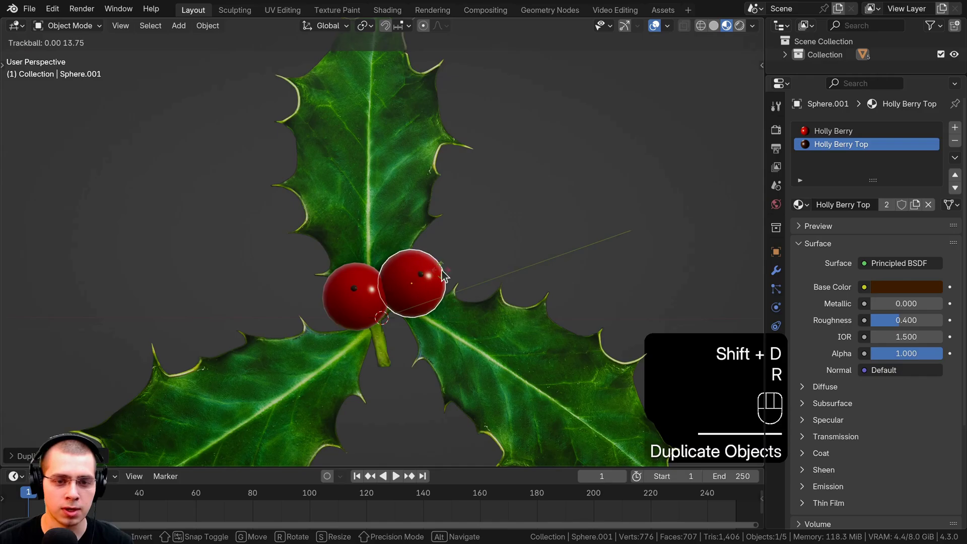
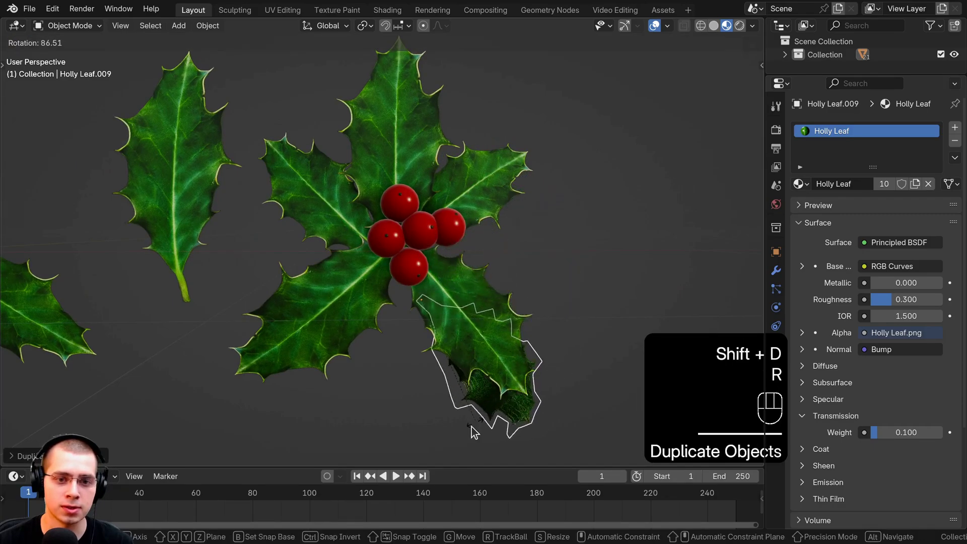
Confirm the leaf placement and frame the small three-leaf sprig in view.
key("g")
key("a")
left_click(365, 220)
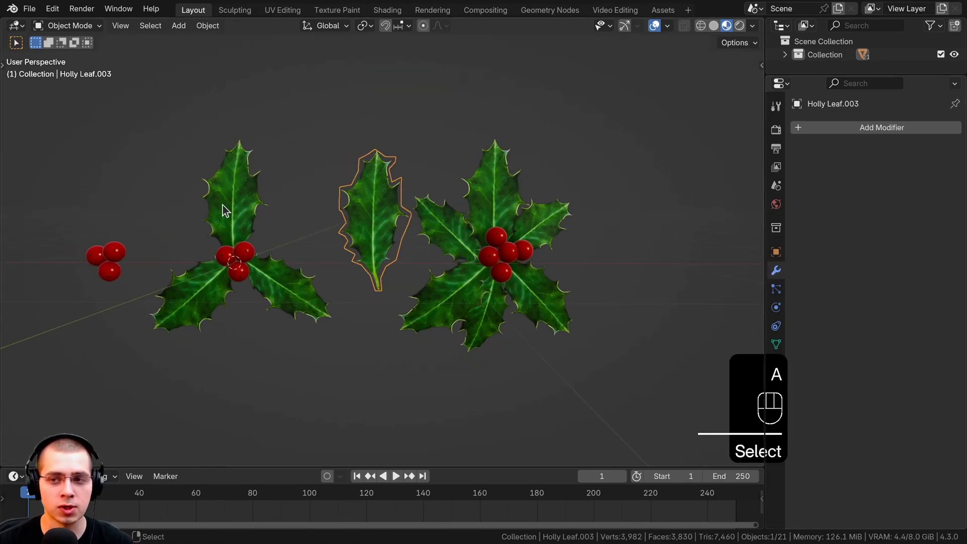
left_click_drag(340, 241, 287, 220)
left_click_drag(273, 213, 272, 260)
left_click(275, 274)
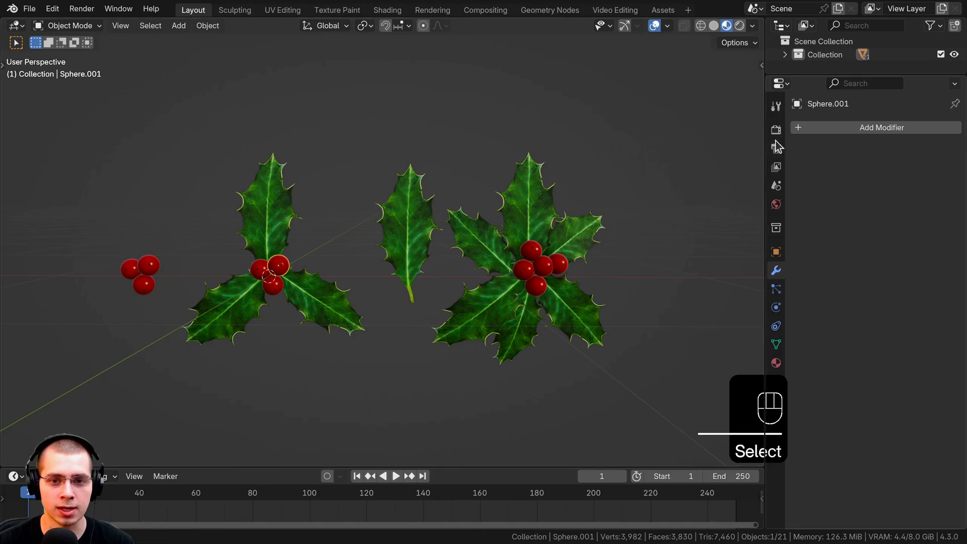
left_click_drag(491, 270, 437, 257)
key("a")
left_click(380, 243)
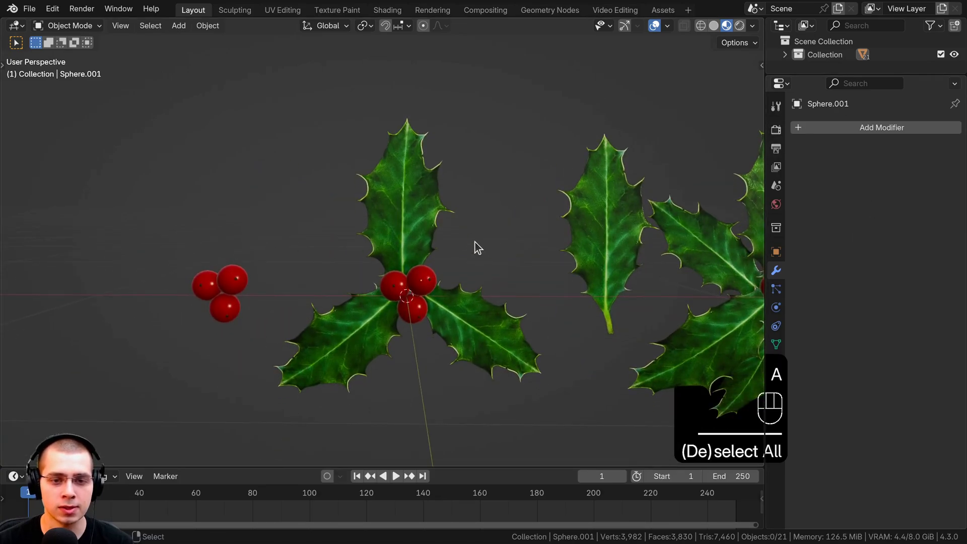
Select every leaf and berry of the small sprig and join them into one object.
left_click(458, 205)
left_click(620, 209)
key("g")
key("a")
left_click(430, 263)
key("a")
left_click_drag(417, 239, 409, 218)
left_click(407, 221)
left_click(396, 252)
left_click(403, 274)
left_click(382, 275)
left_click(403, 277)
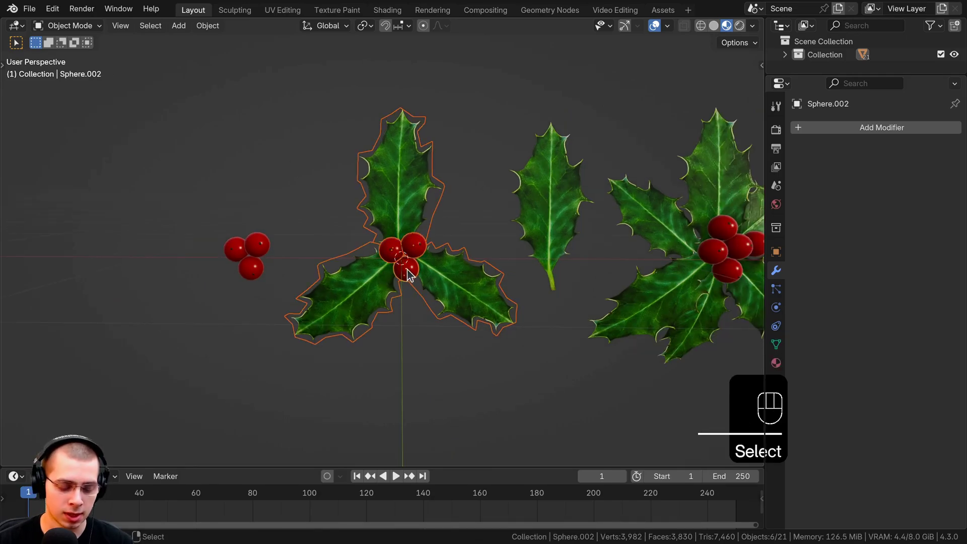
key("ctrl+j")
Select the pieces of the second sprig and join them into a single object.
key("g")
key("a")
left_click(219, 282)
left_click(255, 256)
key("shift+d")
type("s")
key("a")
left_click(159, 248)
key("a")
left_click_drag(230, 234, 265, 269)
left_click(260, 255)
key("ctrl+j")
key("a")
middle_click(347, 279)
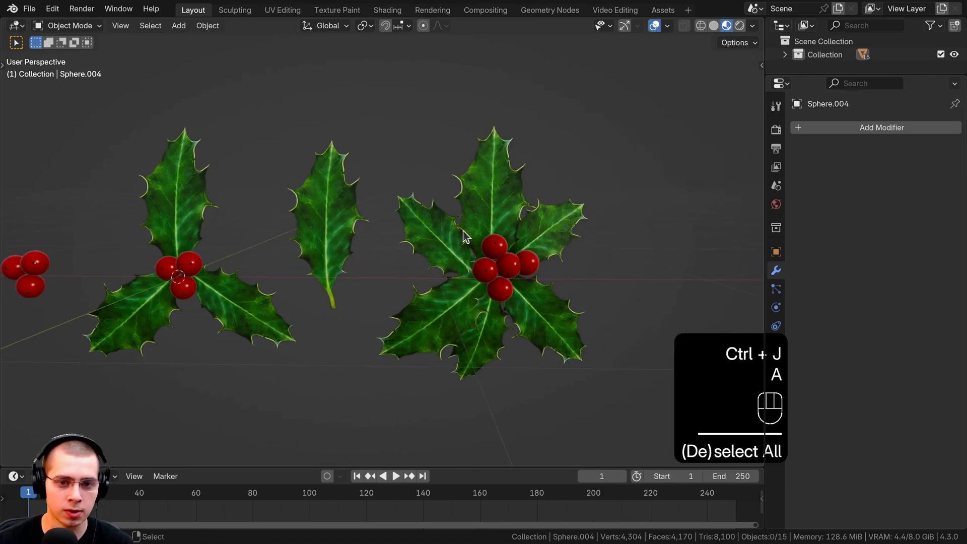
Join all pieces of the big sprig into one object with a berry as the active piece.
left_click(543, 358)
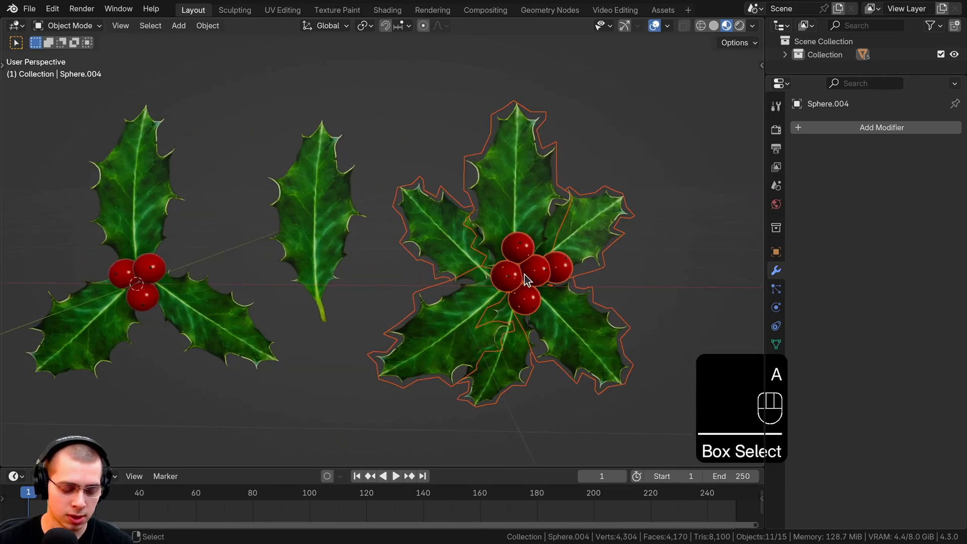
left_click(528, 265)
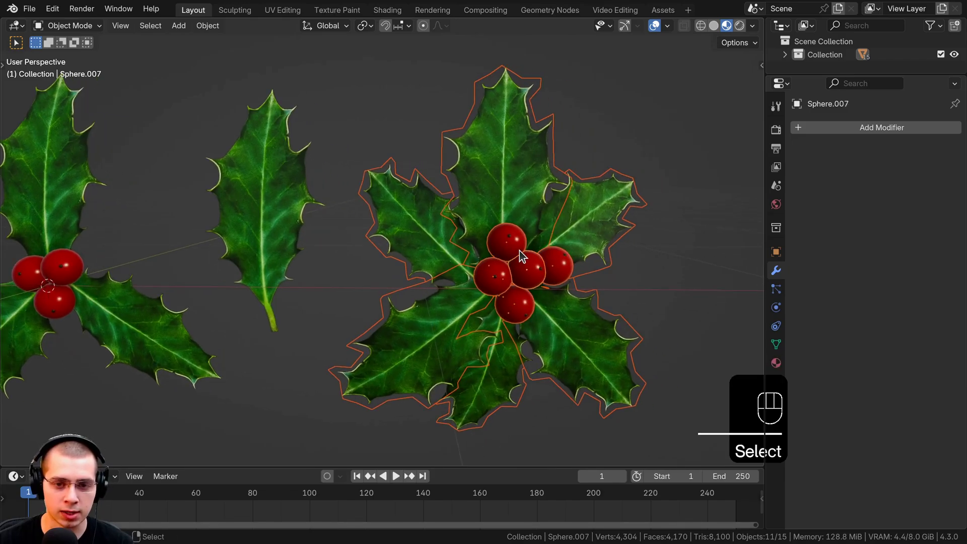
left_click(531, 255)
type("Ject")
key("ctrl+j")
key("a")
left_click(522, 246)
key("g")
left_click_drag(579, 208, 515, 241)
Switch to rendered shading to preview the sprigs and display the finished wreath render.
key("a")
key("z")
middle_click(394, 274)
left_click_drag(417, 394, 383, 462)
left_click(424, 399)
left_click(370, 396)
key("a")
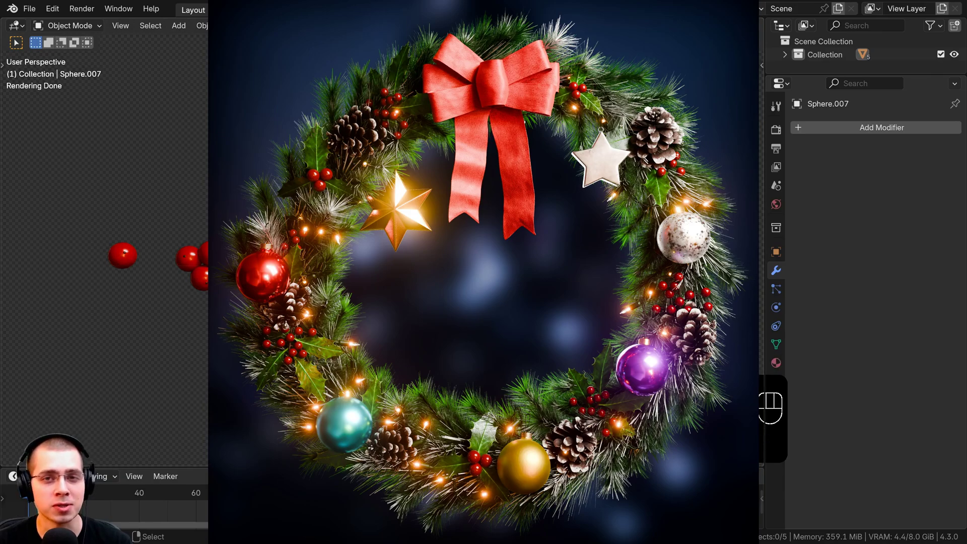